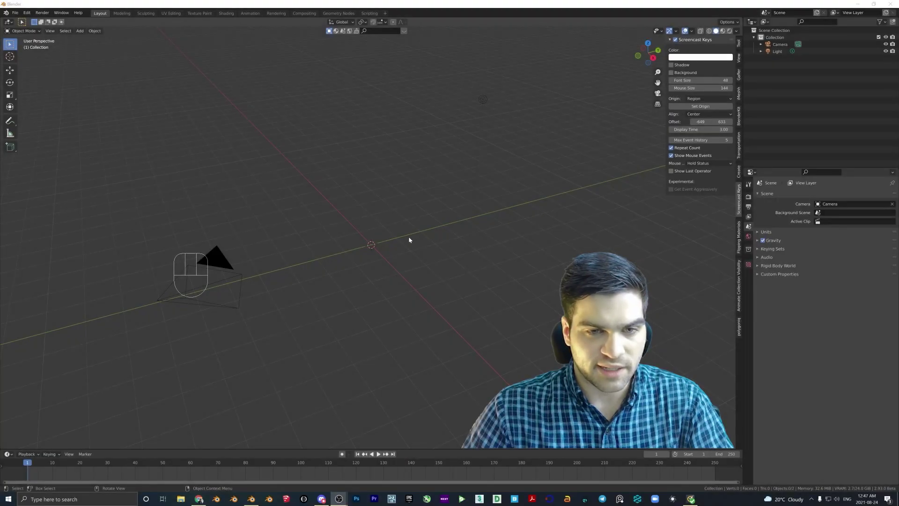
Add a mesh plane and scale it up about ten times as the floor.
{"action": "key", "text": "shift+a"}
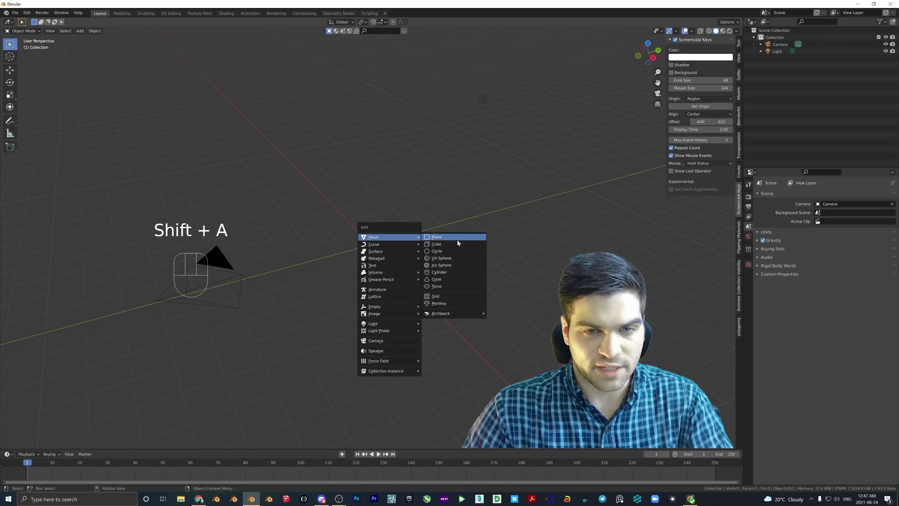
{"action": "key", "text": "s"}
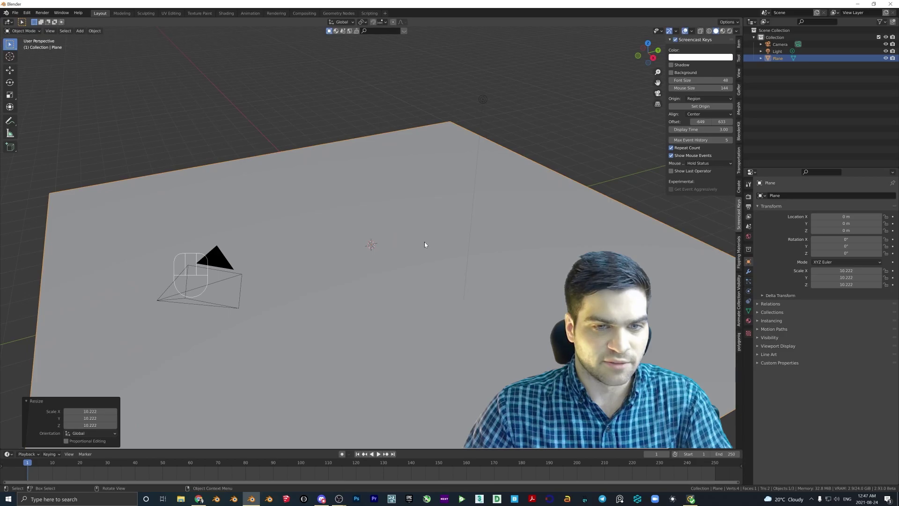
Add a cylinder and move it up roughly 0.99 m along Z so it rests on the floor.
{"action": "key", "text": "shift+a"}
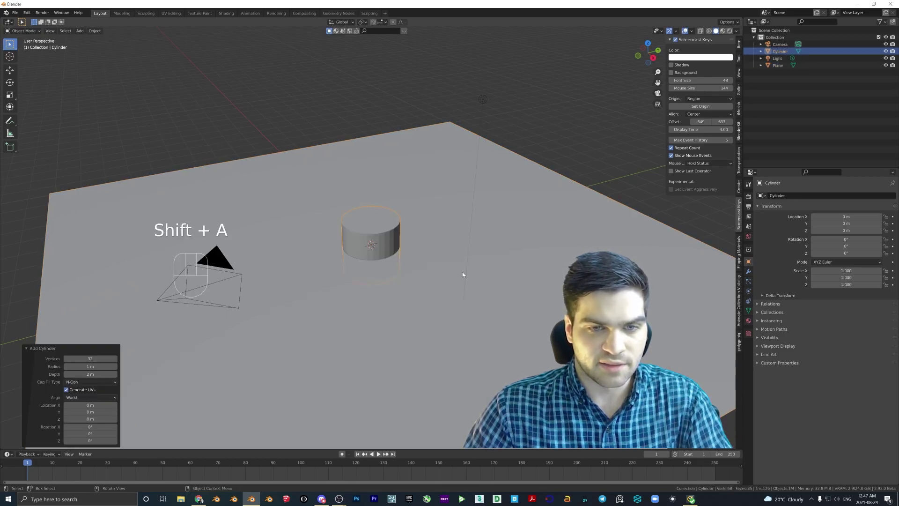
{"action": "middle_click", "coordinate": [372, 257]}
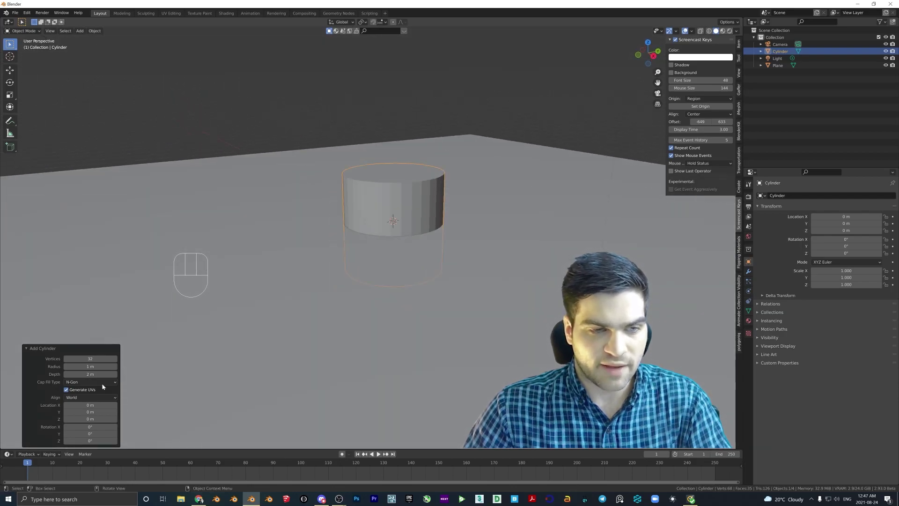
{"action": "middle_click", "coordinate": [321, 301]}
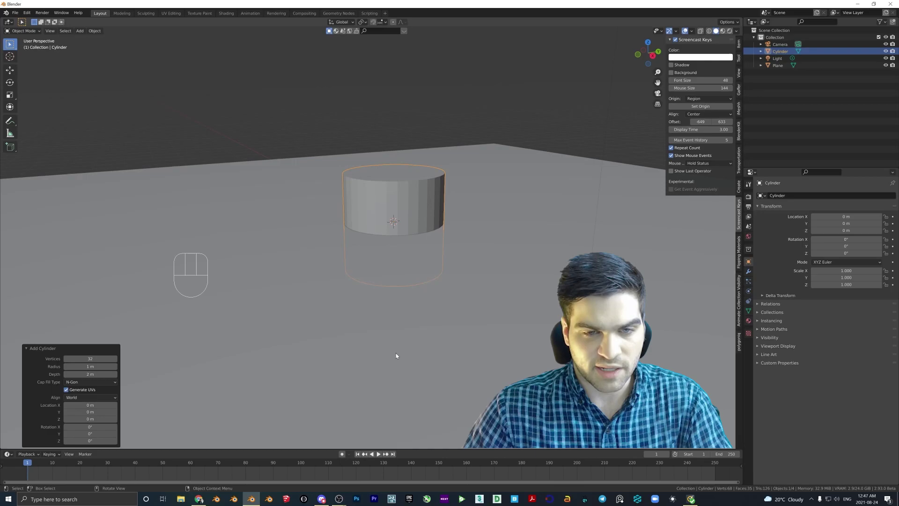
{"action": "key", "text": "g"}
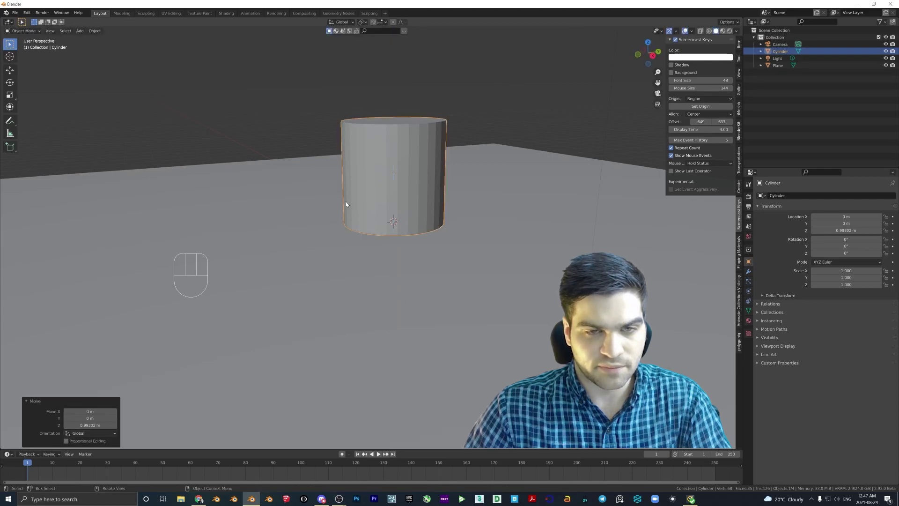
Trial-rotate the cylinder to check its pivot, cancelling each rotation, while inspecting it from several angles.
{"action": "left_click_drag", "start_coordinate": [350, 196], "coordinate": [365, 193]}
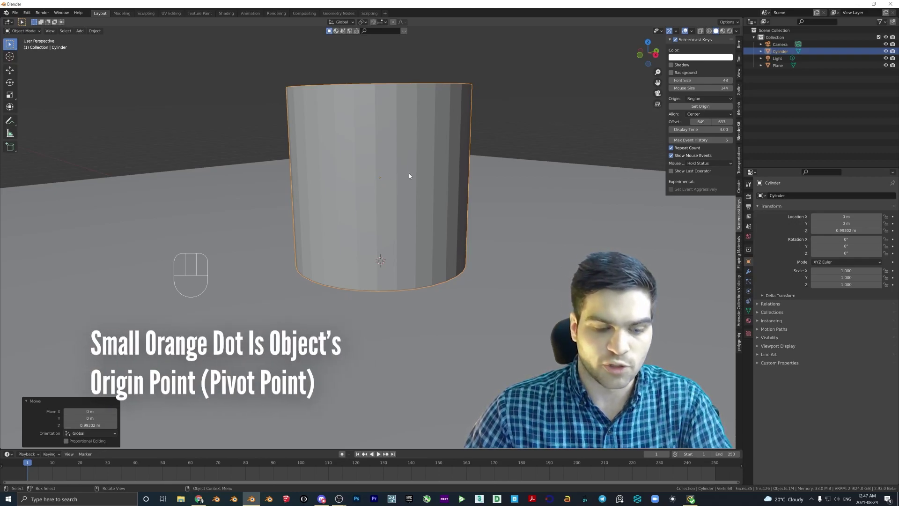
{"action": "key", "text": "r"}
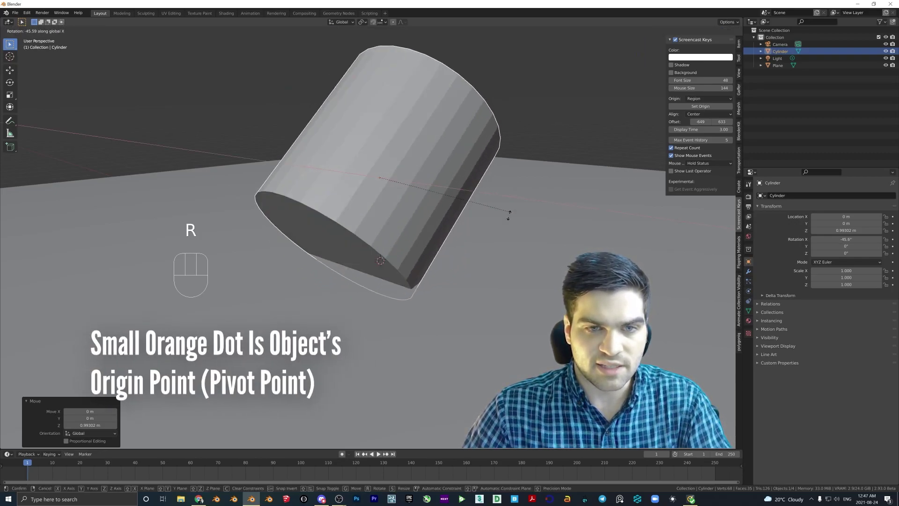
{"action": "key", "text": "r"}
{"action": "key", "text": "r"}
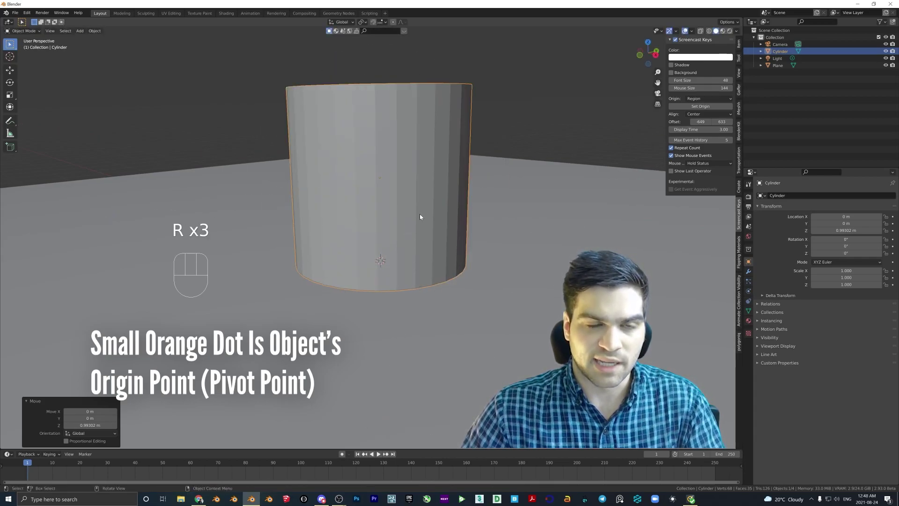
{"action": "left_click_drag", "start_coordinate": [390, 257], "coordinate": [386, 258]}
{"action": "middle_click", "coordinate": [381, 285]}
{"action": "left_click_drag", "start_coordinate": [470, 255], "coordinate": [541, 262]}
{"action": "middle_click", "coordinate": [477, 265]}
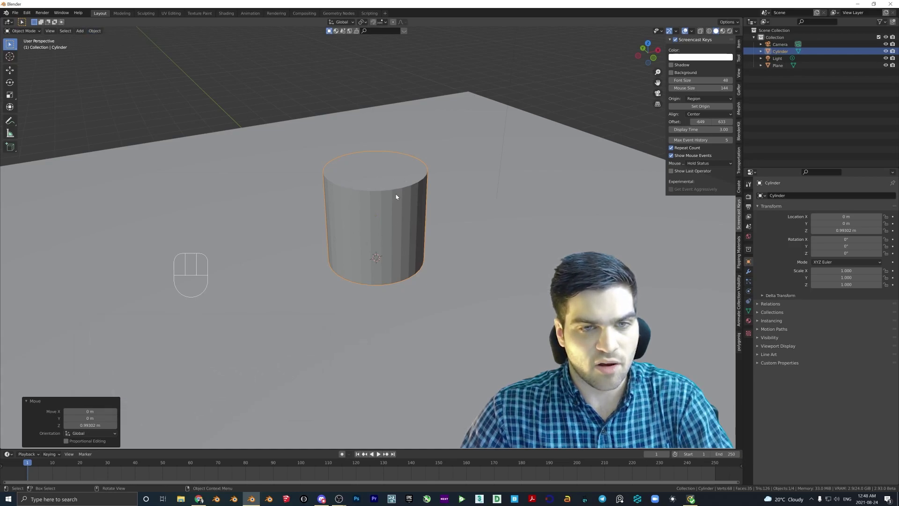
Set the cylinder's origin to the 3D cursor at the world centre and verify by test-rotating about its base.
{"action": "left_click_drag", "start_coordinate": [99, 32], "coordinate": [186, 63]}
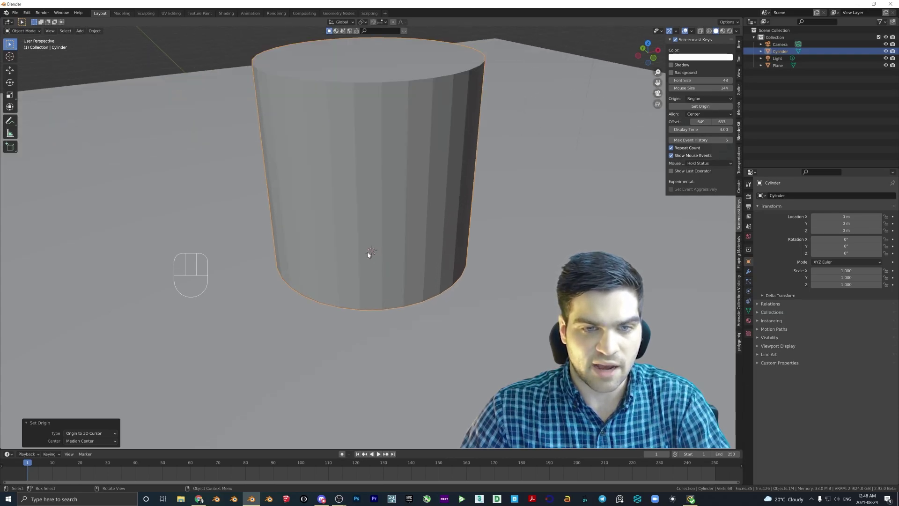
{"action": "left_click_drag", "start_coordinate": [389, 257], "coordinate": [376, 253]}
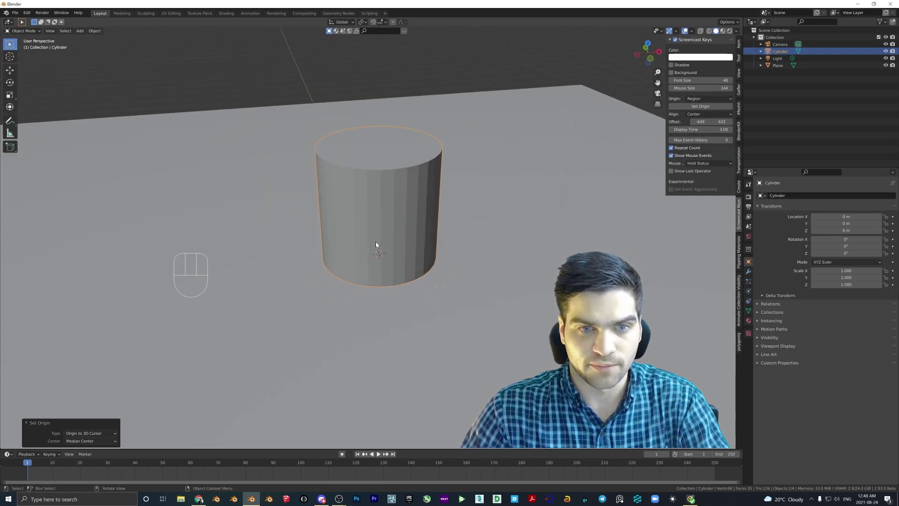
{"action": "left_click_drag", "start_coordinate": [386, 233], "coordinate": [360, 232]}
{"action": "left_click_drag", "start_coordinate": [398, 188], "coordinate": [437, 221]}
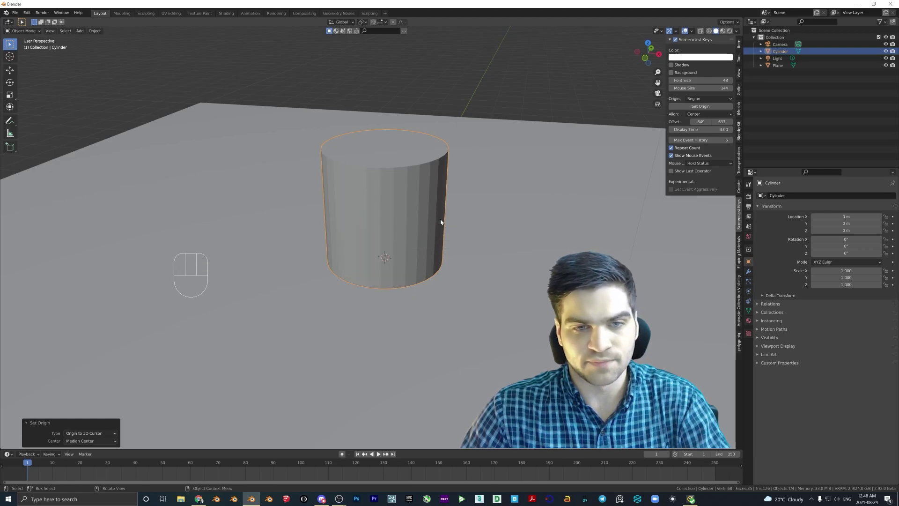
{"action": "key", "text": "r"}
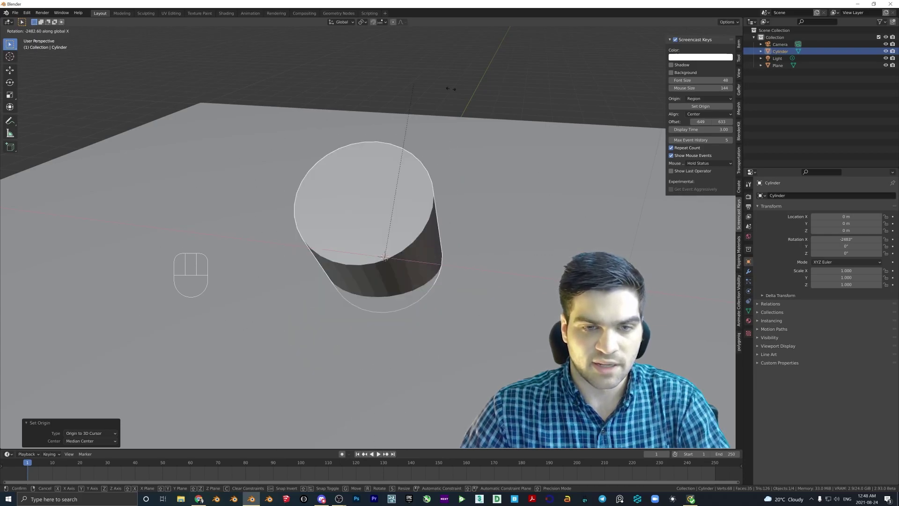
{"action": "left_click_drag", "start_coordinate": [491, 218], "coordinate": [430, 216]}
{"action": "left_click_drag", "start_coordinate": [365, 269], "coordinate": [420, 269]}
{"action": "left_click_drag", "start_coordinate": [359, 280], "coordinate": [378, 286]}
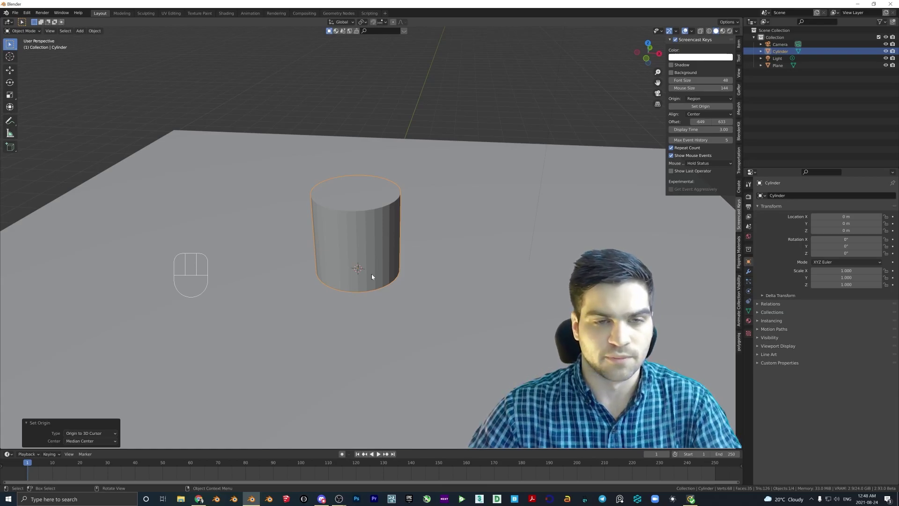
{"action": "middle_click", "coordinate": [389, 246]}
{"action": "middle_click", "coordinate": [388, 229]}
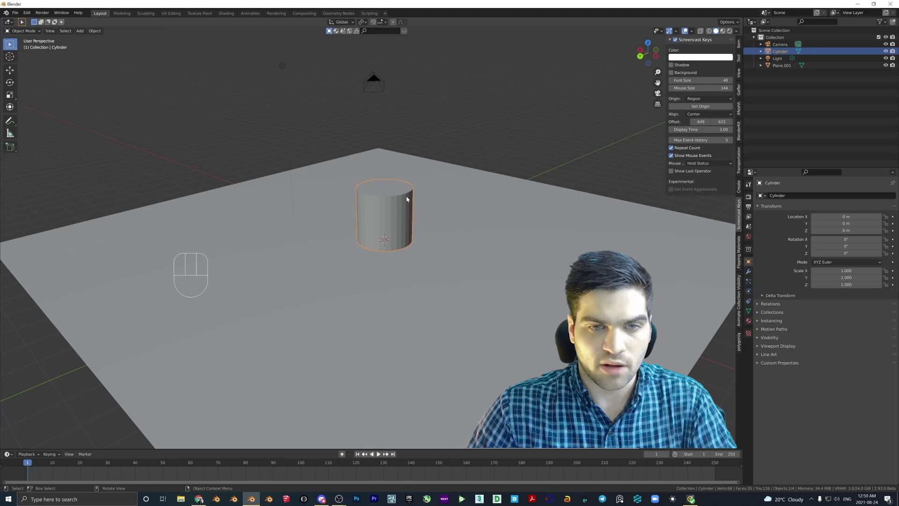
{"action": "key", "text": "g"}
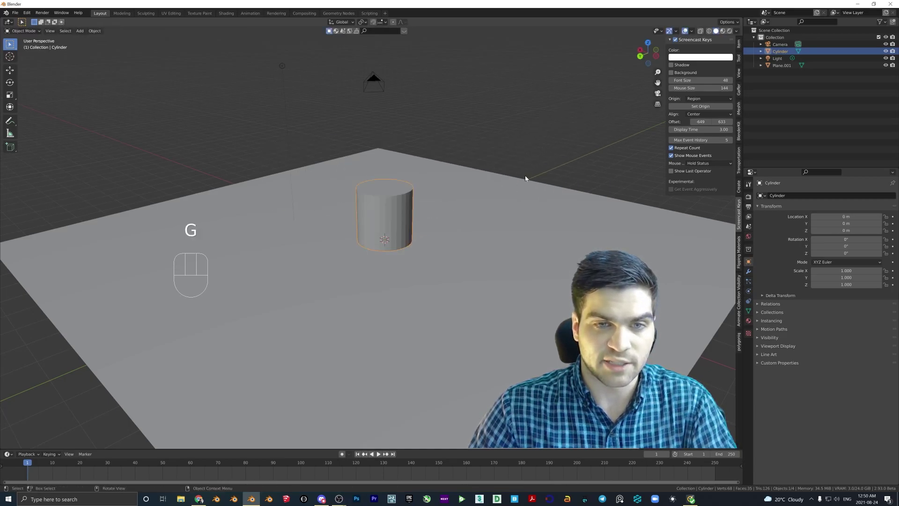
{"action": "left_click", "coordinate": [505, 219]}
{"action": "key", "text": "g"}
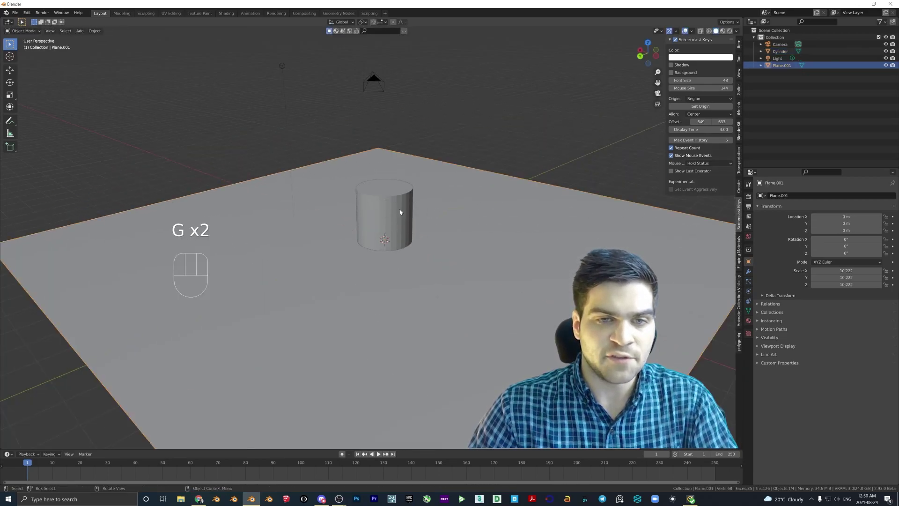
{"action": "left_click", "coordinate": [397, 216]}
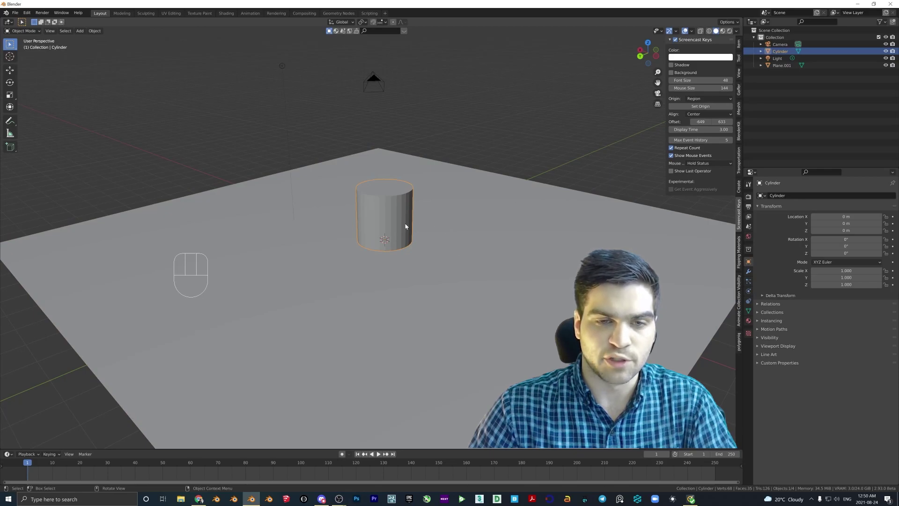
{"action": "key", "text": "Tab"}
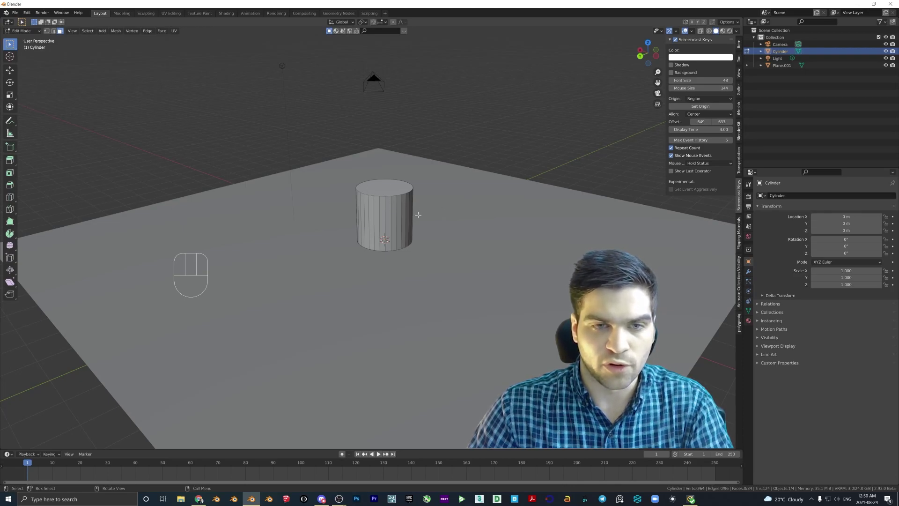
{"action": "key", "text": "l"}
{"action": "key", "text": "p"}
{"action": "key", "text": "Escape"}
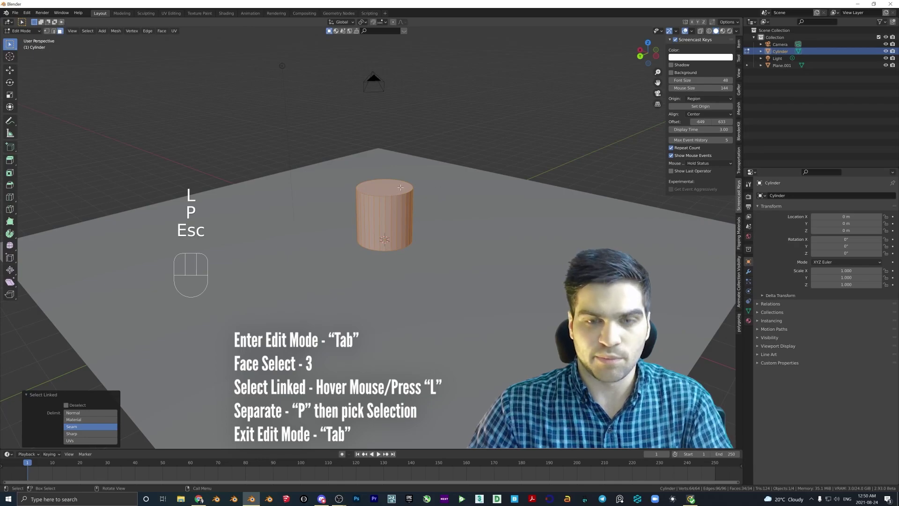
{"action": "key", "text": "p"}
{"action": "key", "text": "Tab"}
{"action": "left_click_drag", "start_coordinate": [33, 39], "coordinate": [26, 40]}
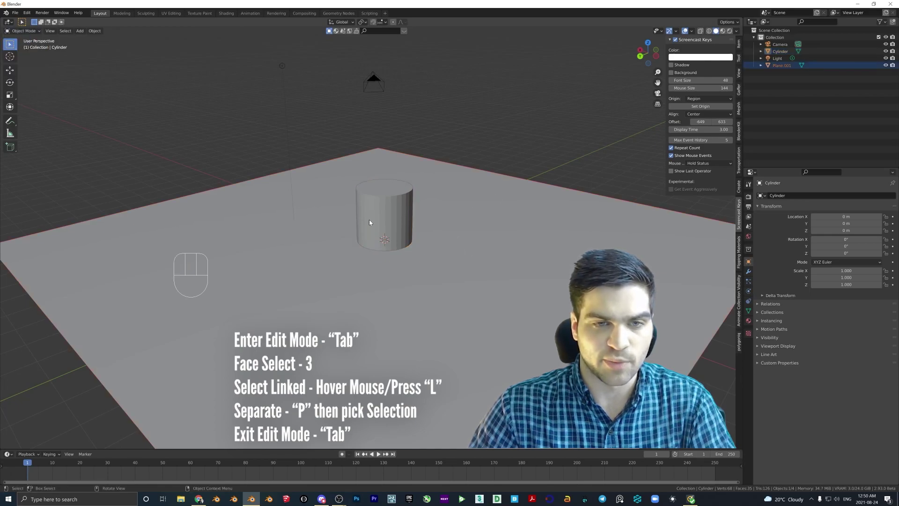
{"action": "left_click", "coordinate": [381, 199]}
{"action": "left_click", "coordinate": [394, 209]}
Scale the cylinder along Z by 1.4 so it stands taller on the floor.
{"action": "middle_click", "coordinate": [386, 213]}
{"action": "middle_click", "coordinate": [396, 204]}
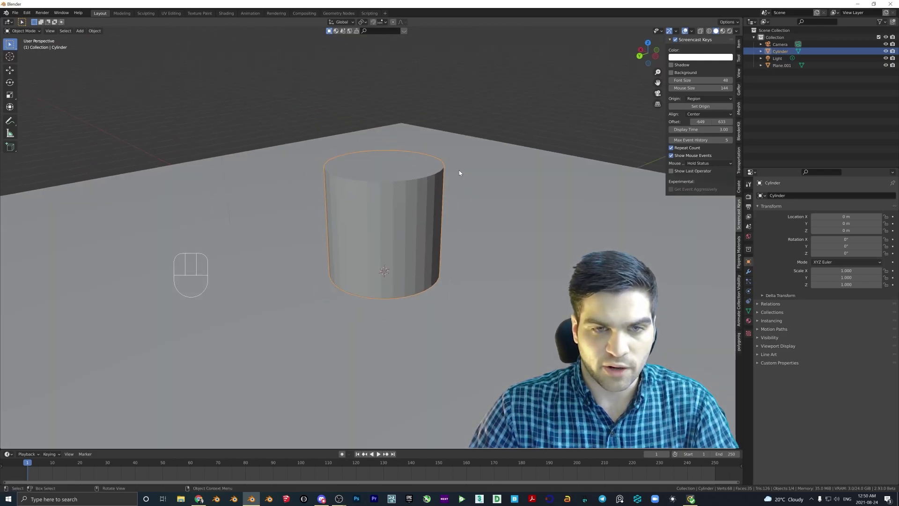
{"action": "key", "text": "s"}
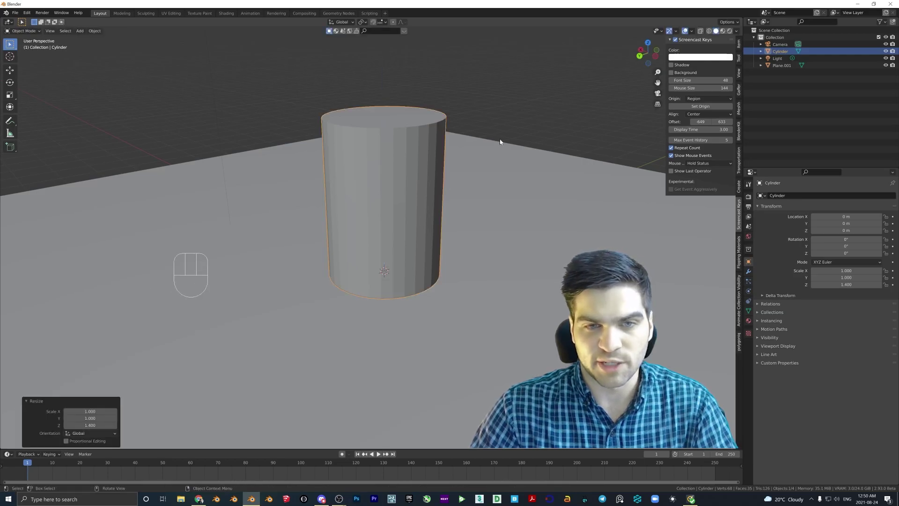
{"action": "middle_click", "coordinate": [418, 183]}
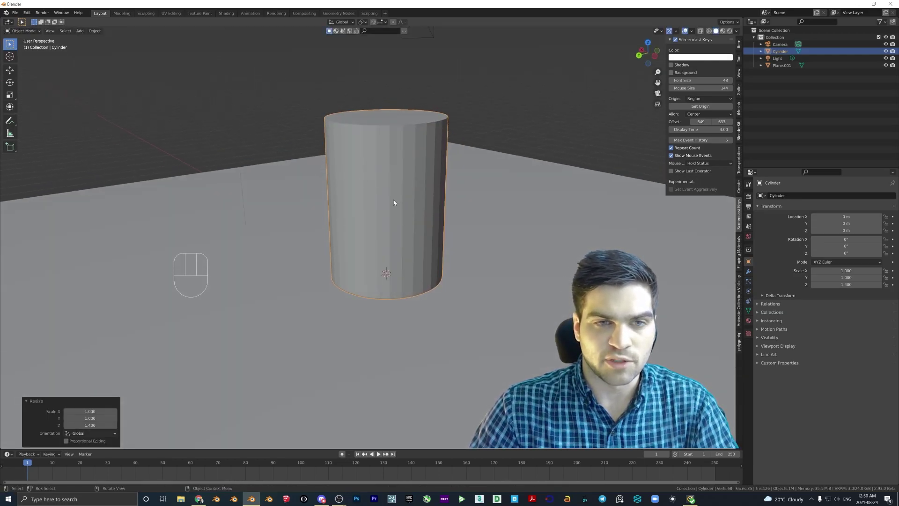
In Edit Mode, add a loop cut with 2 cuts around the middle and scale the loops out to about 1.18.
{"action": "key", "text": "Tab"}
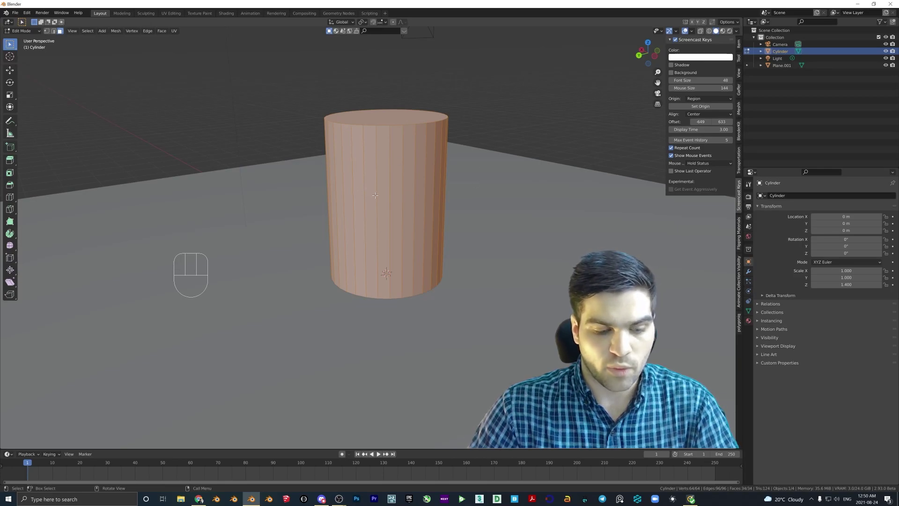
{"action": "key", "text": "ctrl+r"}
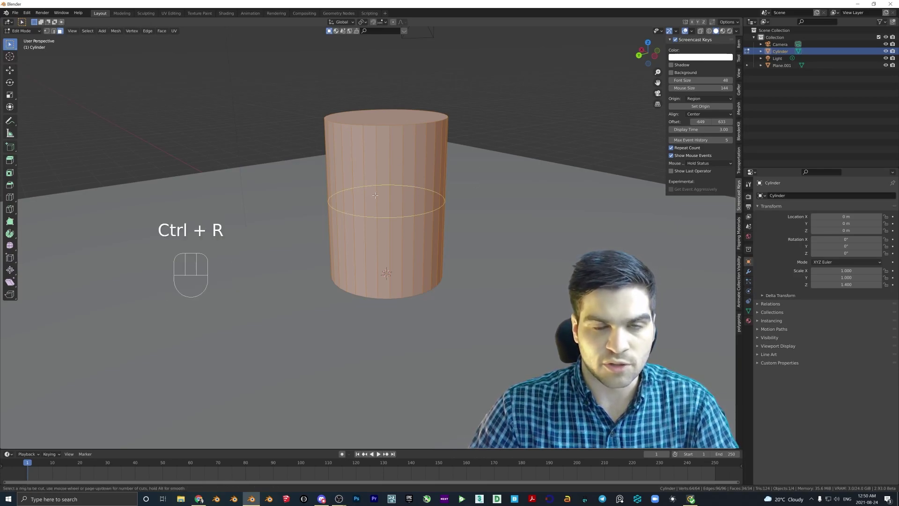
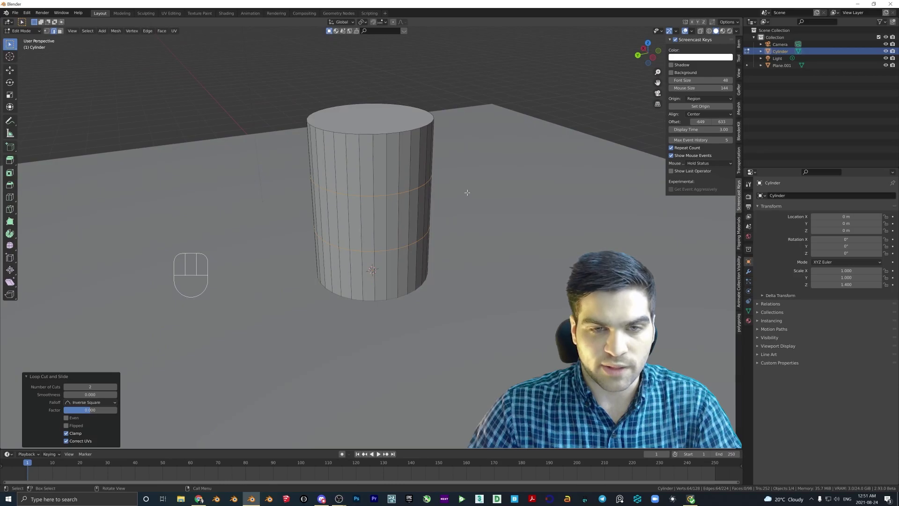
{"action": "key", "text": "s"}
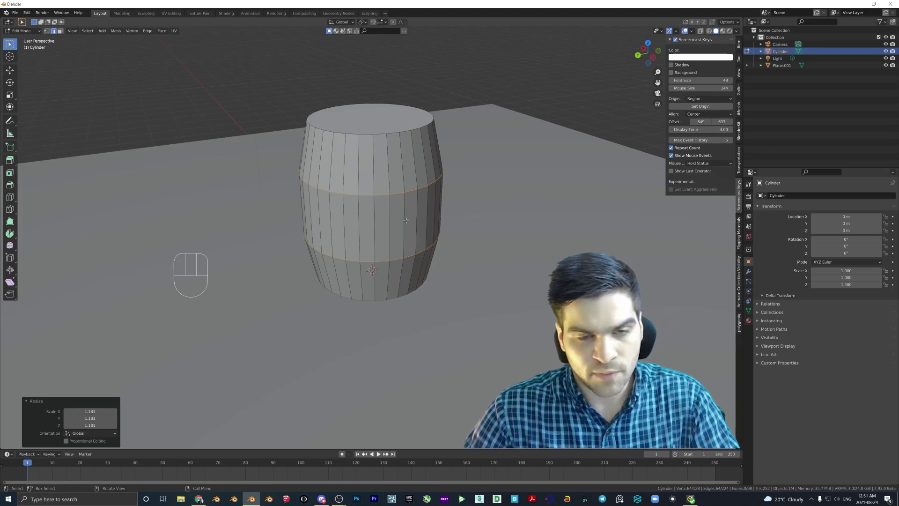
Bevel the two middle edge loops into narrow one-segment bands for the rings.
{"action": "key", "text": "ctrl+b"}
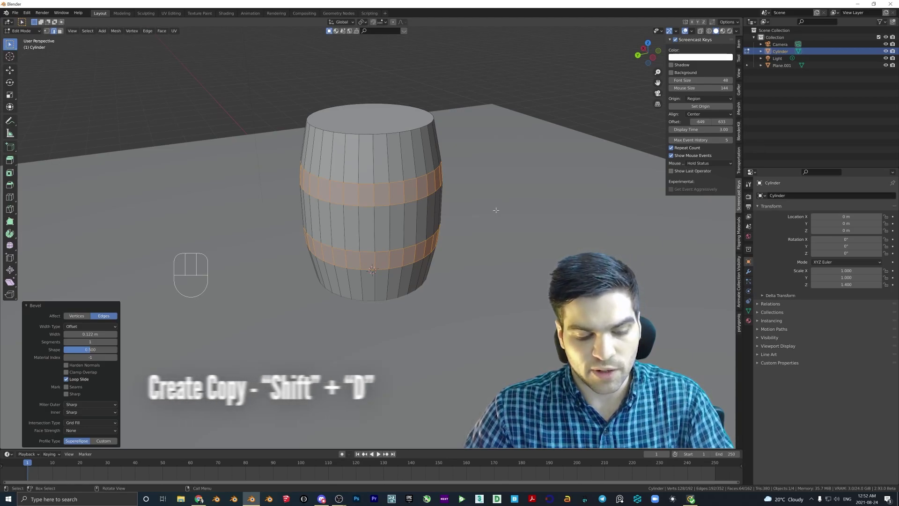
Duplicate the two band strips, move them about 4.6 m aside along Y and separate them as their own object.
{"action": "key", "text": "shift+d"}
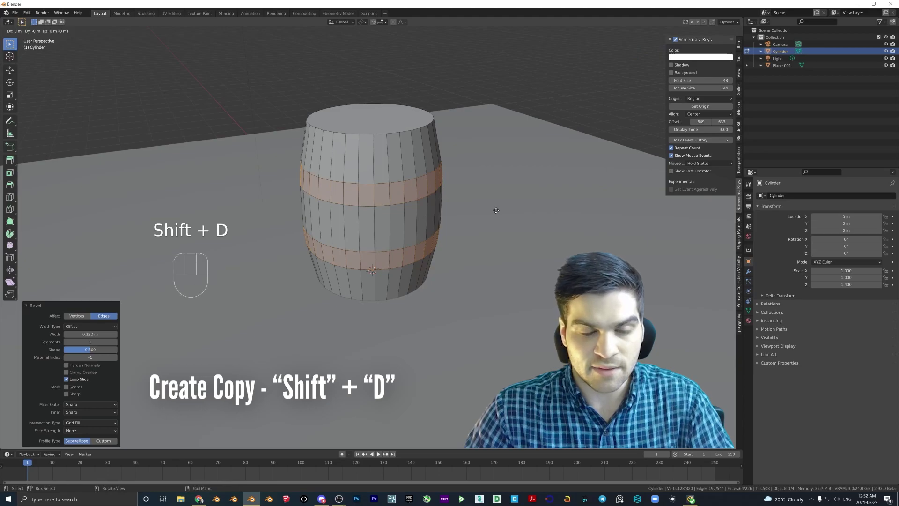
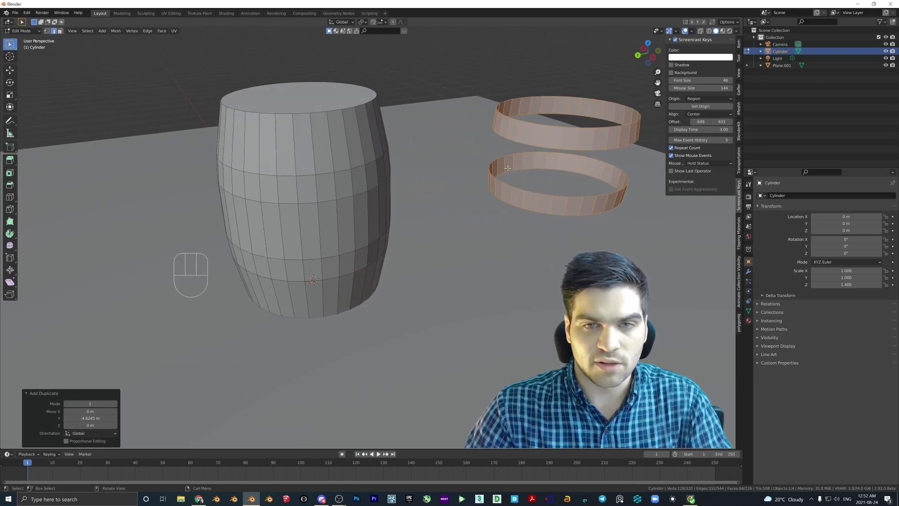
{"action": "key", "text": "p"}
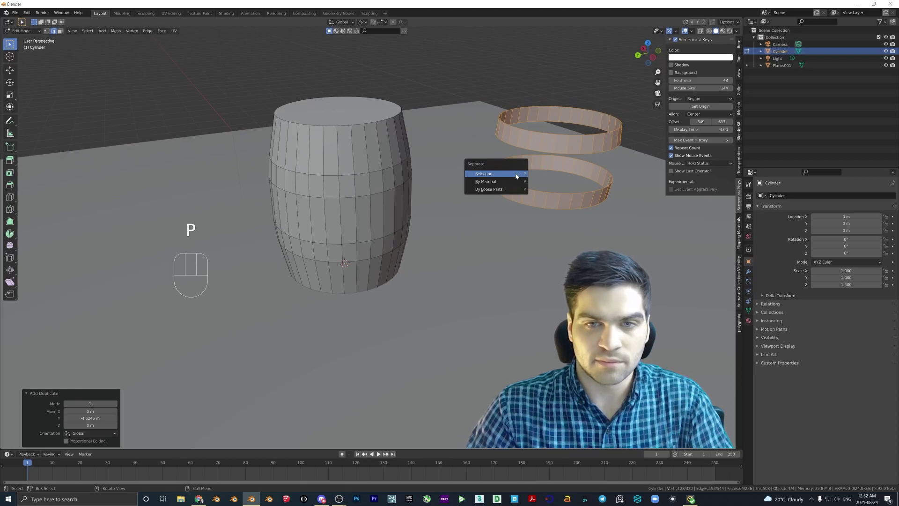
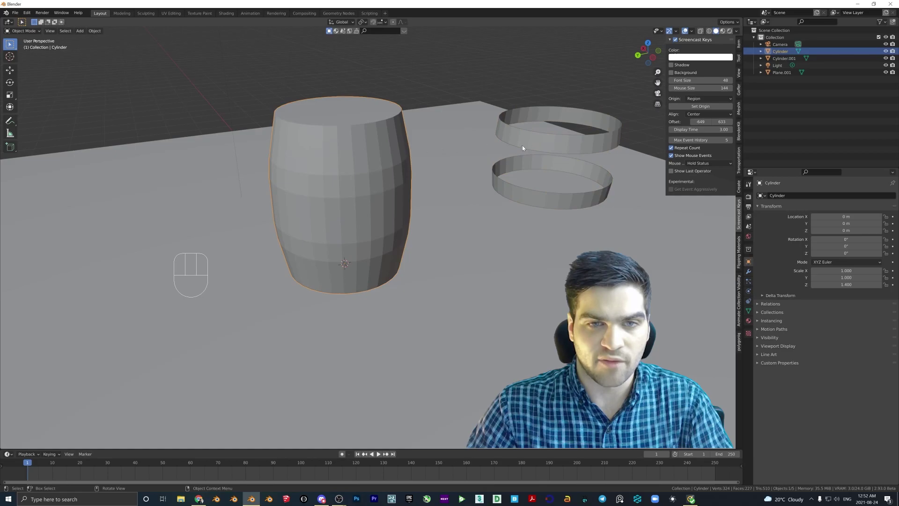
Rename the objects Barrel, Rings and Floor in the Outliner via F2.
{"action": "left_click", "coordinate": [376, 160]}
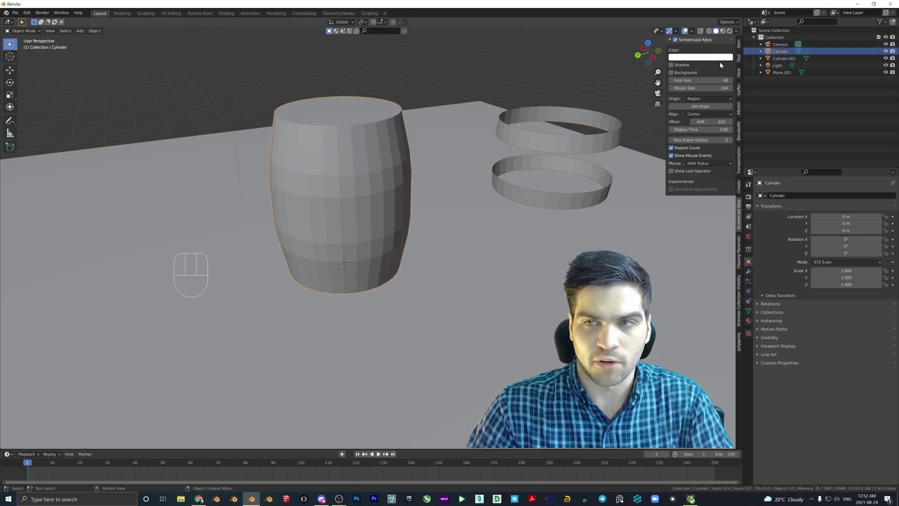
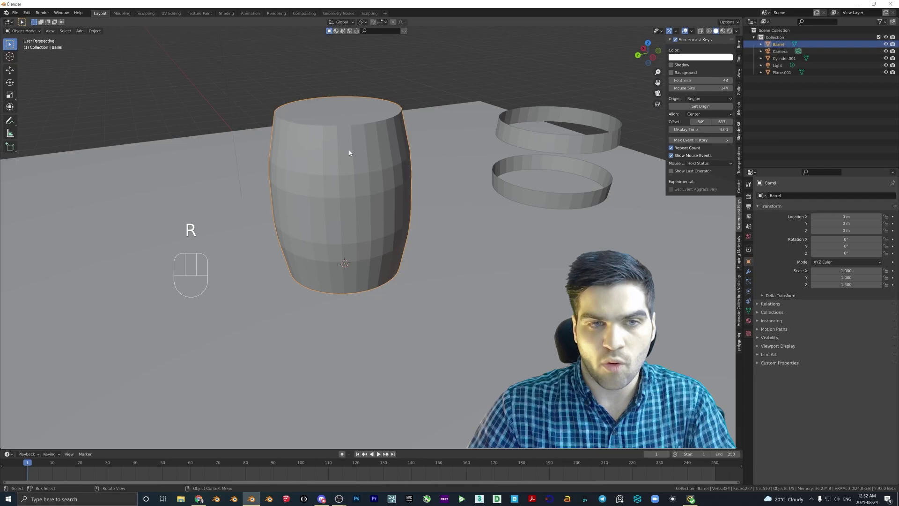
{"action": "key", "text": "F2"}
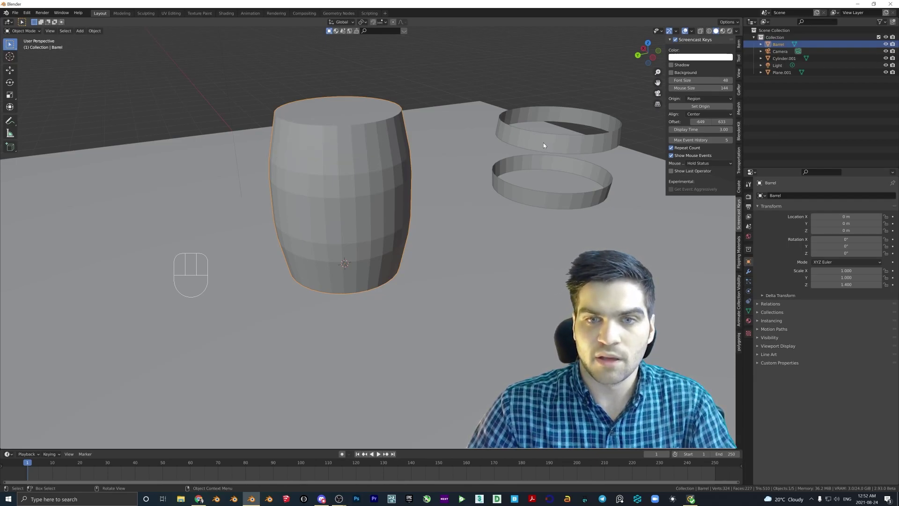
{"action": "key", "text": "F2"}
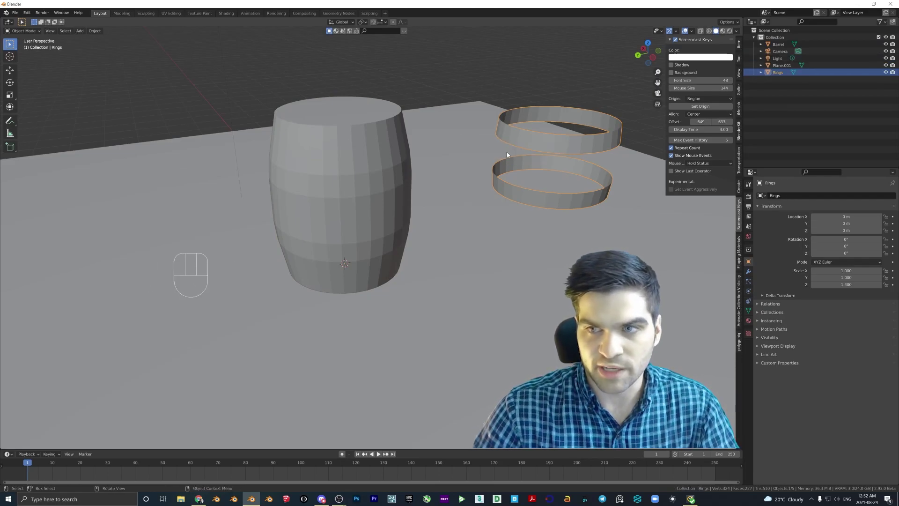
{"action": "left_click", "coordinate": [781, 66]}
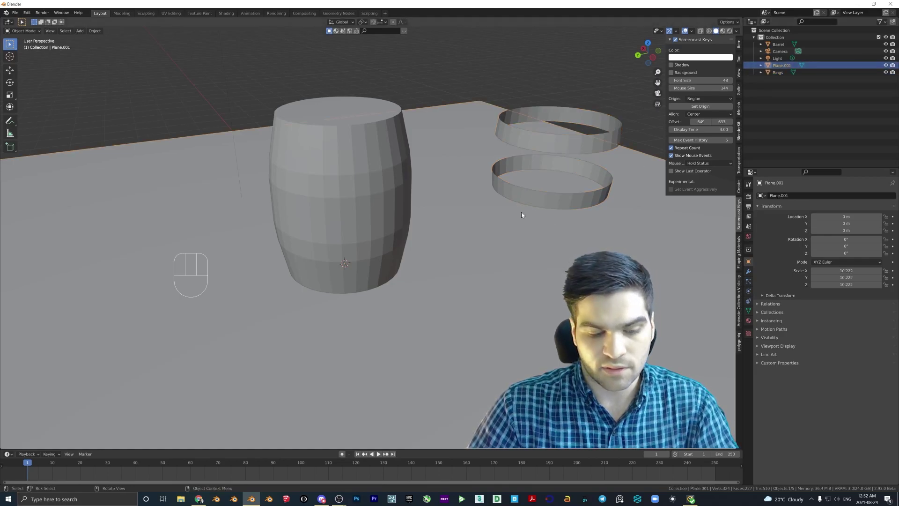
{"action": "key", "text": "F2"}
{"action": "key", "text": "o"}
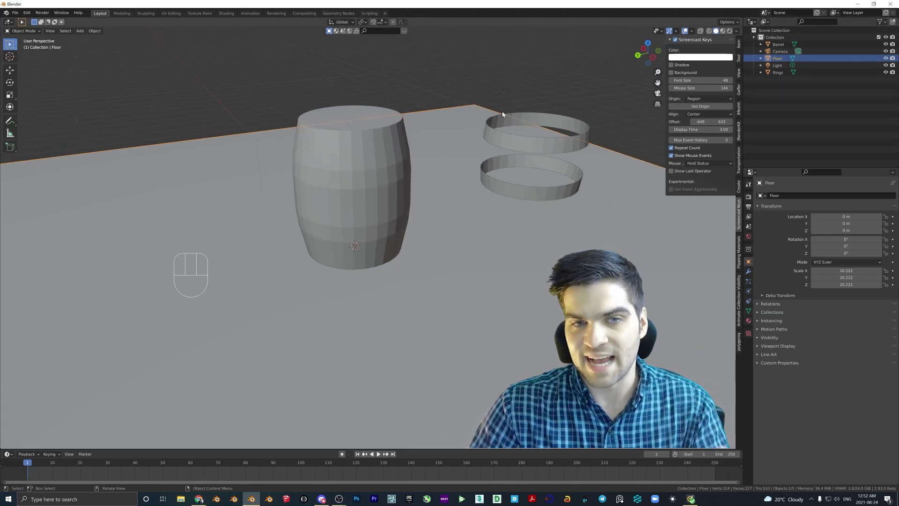
{"action": "left_click", "coordinate": [369, 178]}
Enter the Barrel's Edit Mode in edge select and pick every other vertical edge loop.
{"action": "middle_click", "coordinate": [375, 178]}
{"action": "left_click_drag", "start_coordinate": [375, 176], "coordinate": [377, 187]}
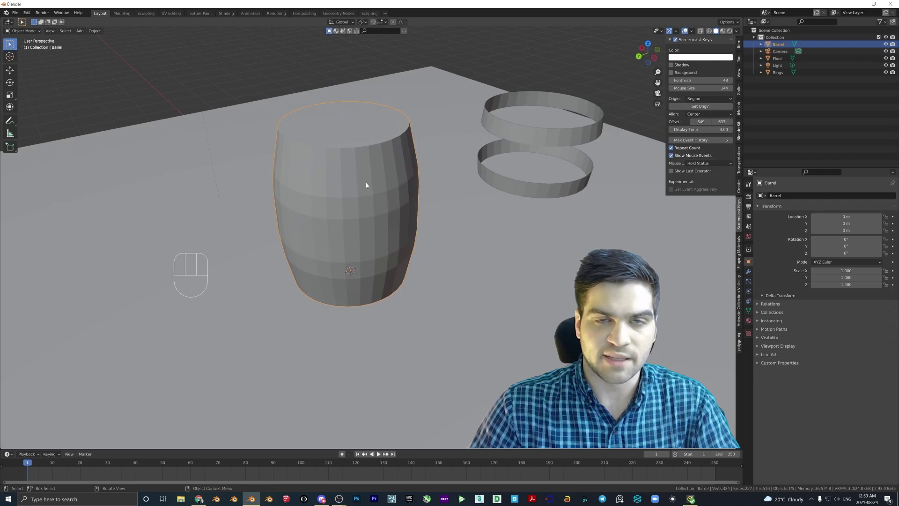
{"action": "key", "text": "Tab"}
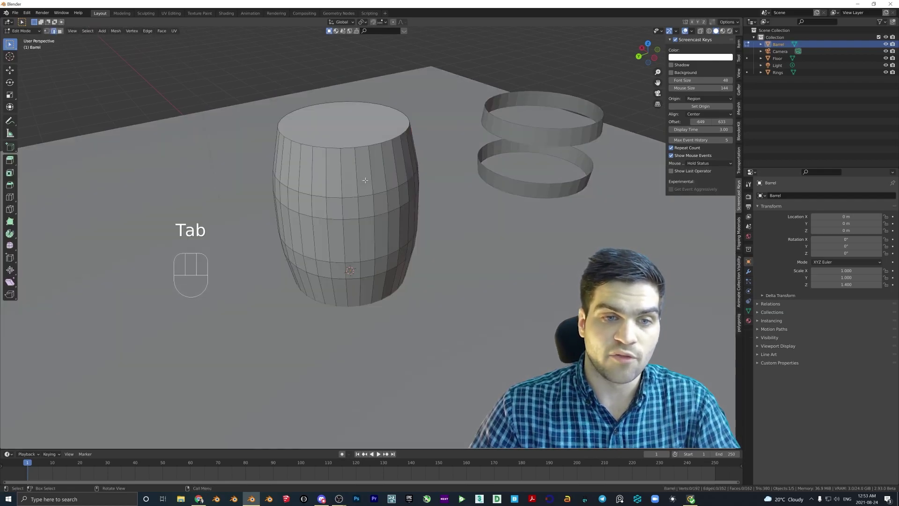
{"action": "key", "text": "2"}
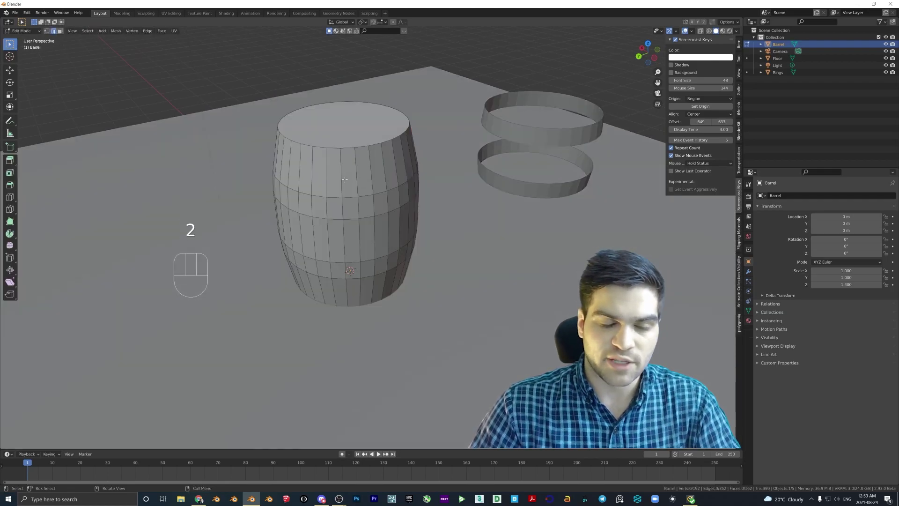
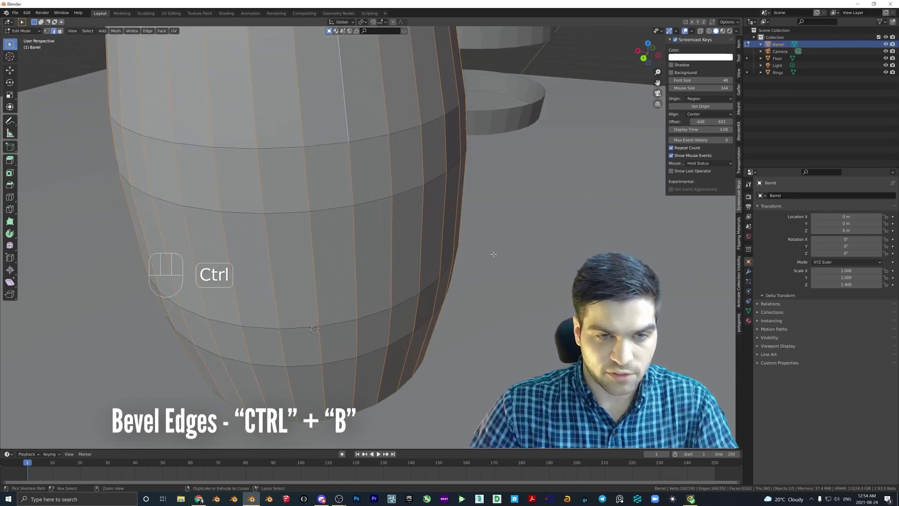
Bevel the selected vertical edges into plank divisions, undoing a first attempt.
{"action": "key", "text": "ctrl+b"}
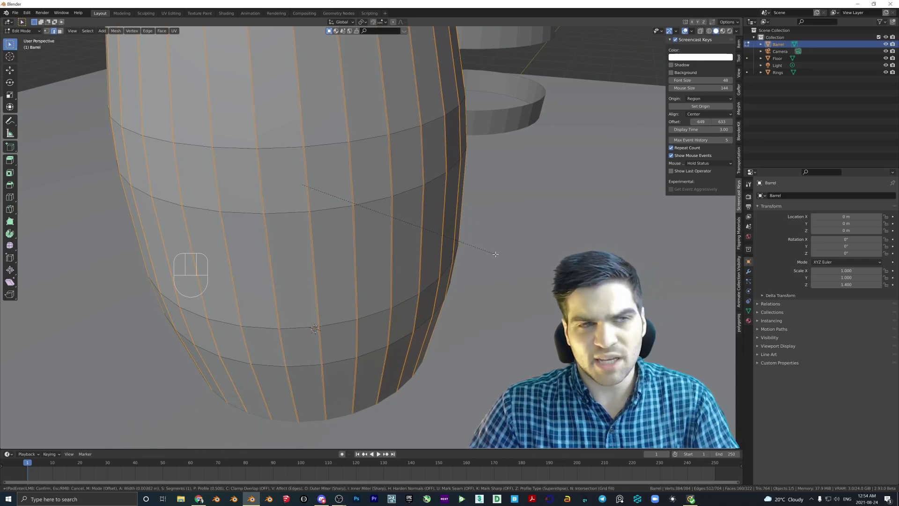
{"action": "key", "text": "ctrl+z"}
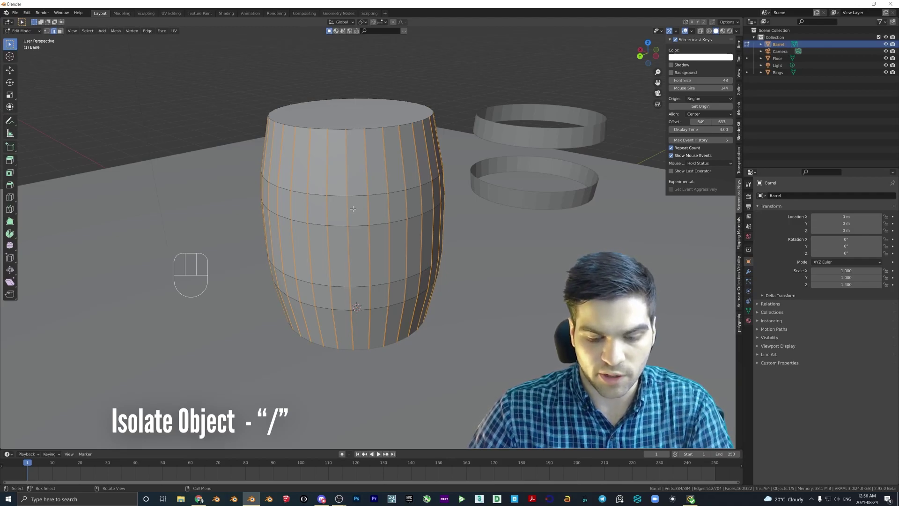
Isolate the barrel in local view and invert the face selection to pick every side plank face.
{"action": "key", "text": "/"}
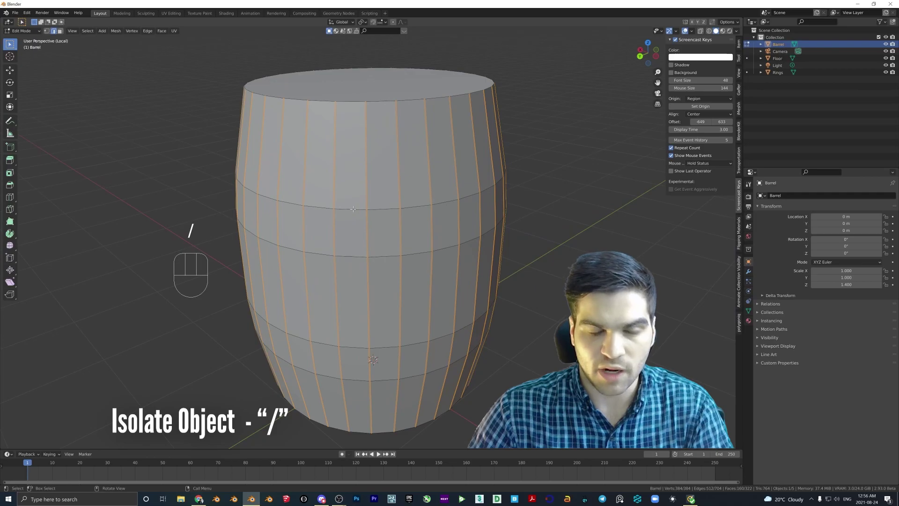
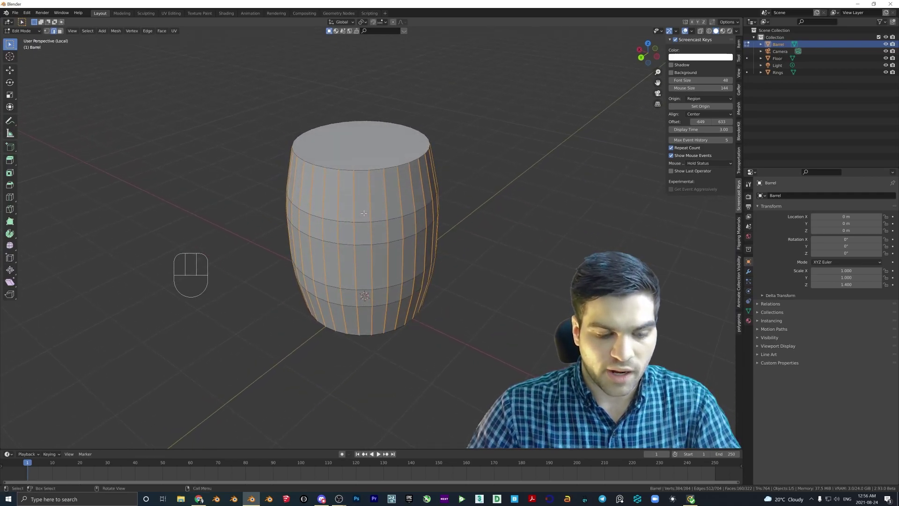
{"action": "key", "text": "3"}
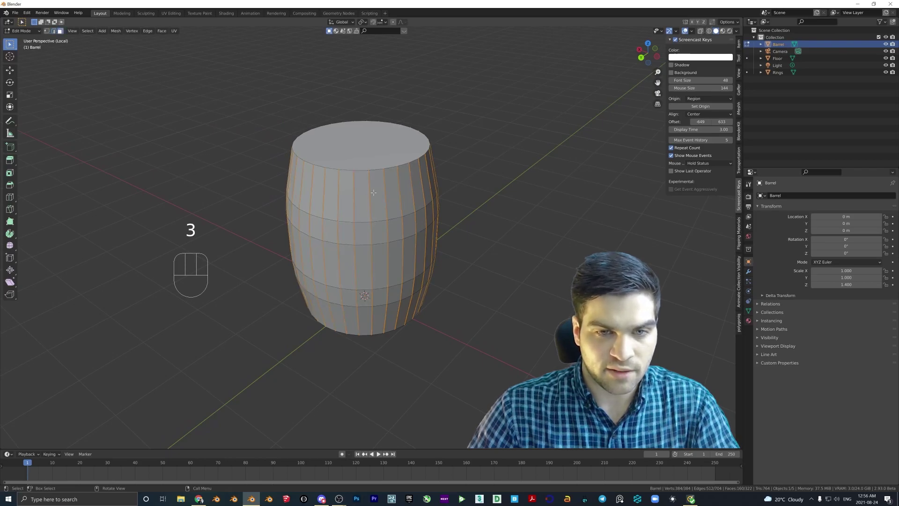
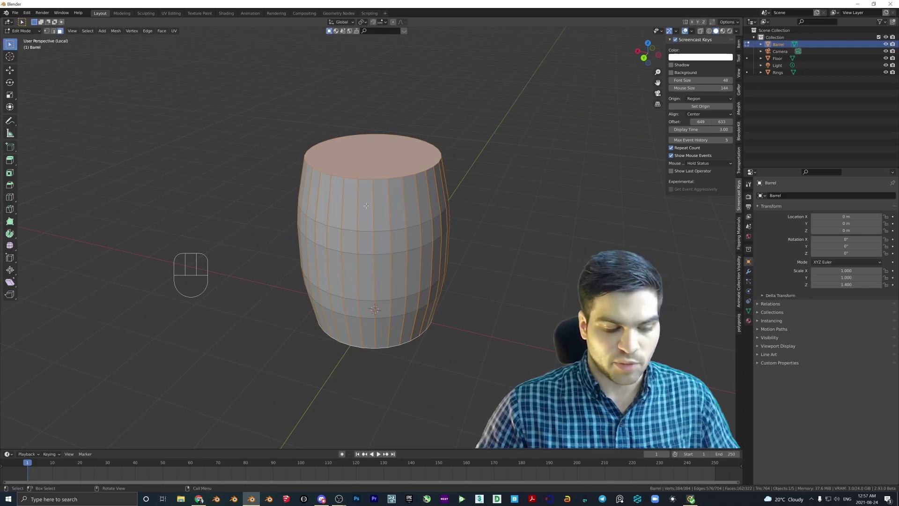
{"action": "key", "text": "ctrl+i"}
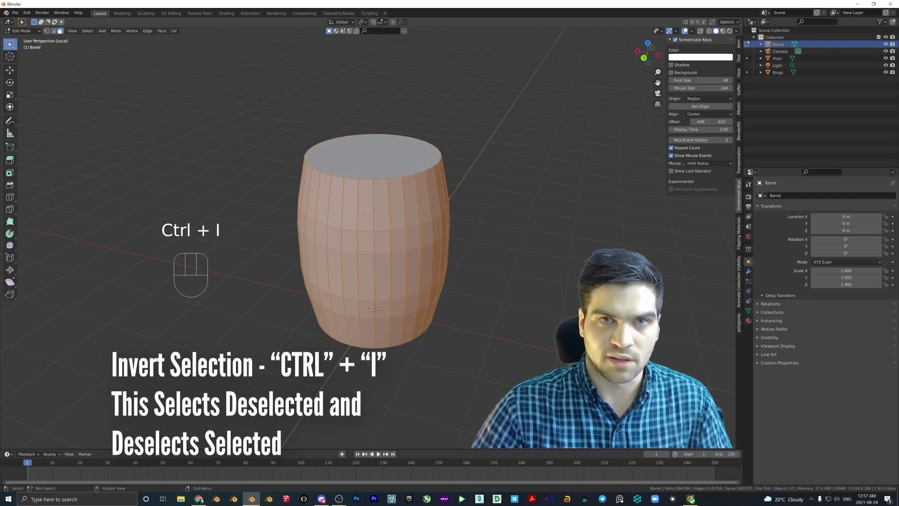
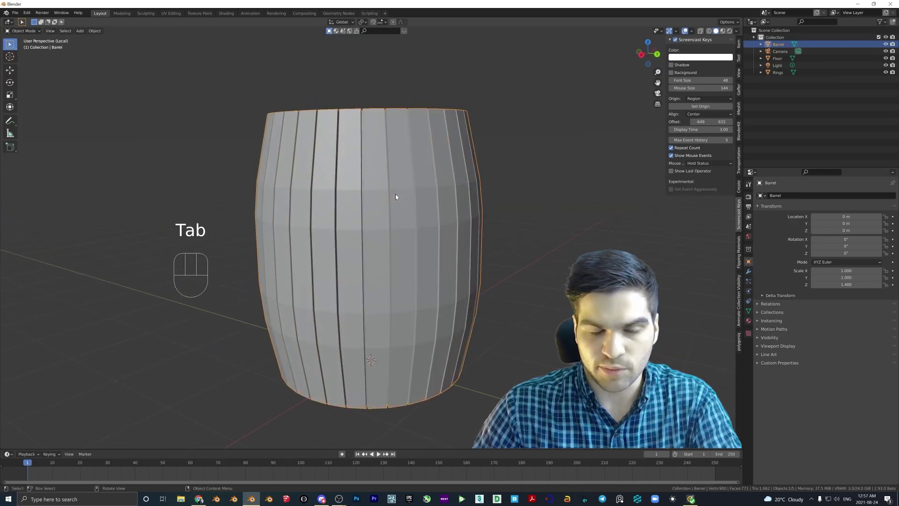
Leave local view, select the Rings object and select all of its geometry in Edit Mode.
{"action": "key", "text": "/"}
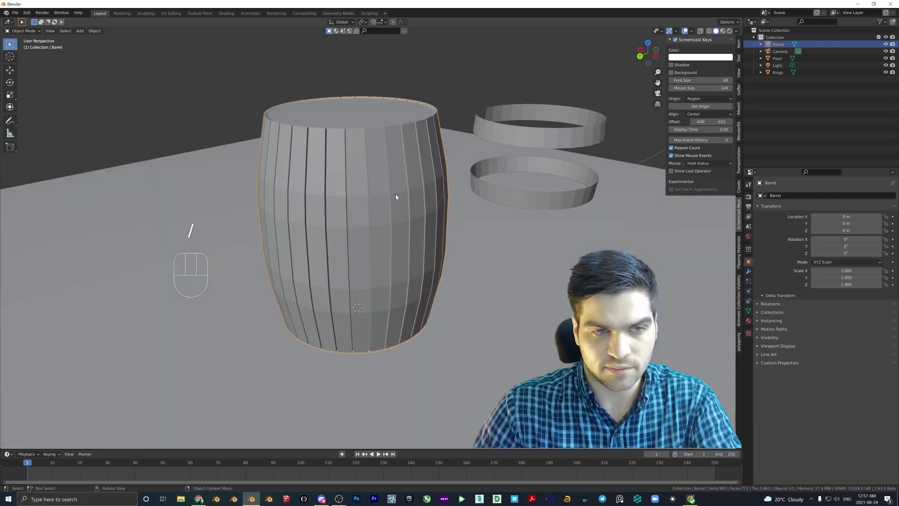
{"action": "left_click_drag", "start_coordinate": [395, 195], "coordinate": [412, 197]}
{"action": "left_click_drag", "start_coordinate": [483, 181], "coordinate": [455, 181]}
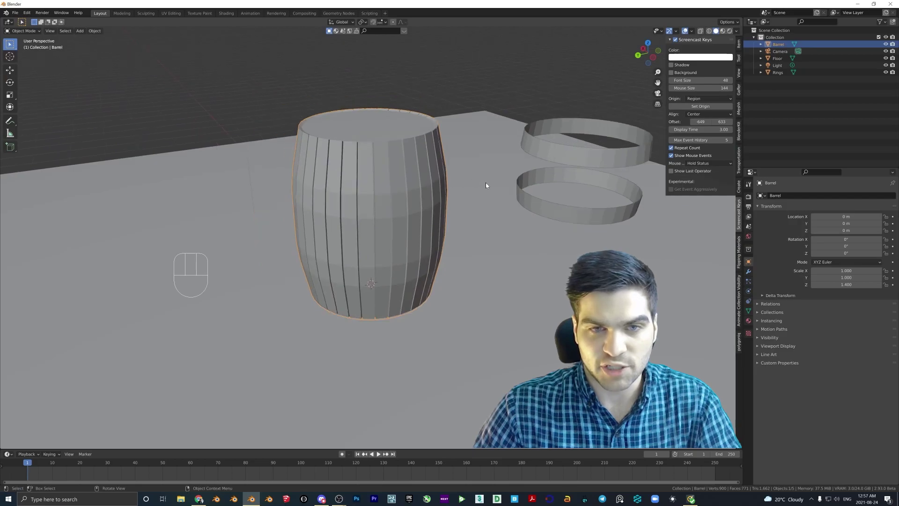
{"action": "middle_click", "coordinate": [445, 195]}
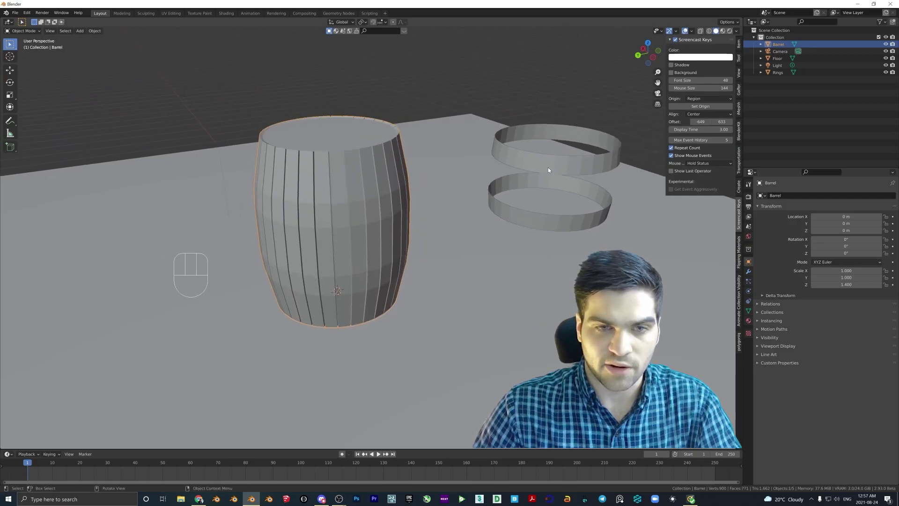
{"action": "left_click", "coordinate": [551, 169]}
{"action": "key", "text": "Tab"}
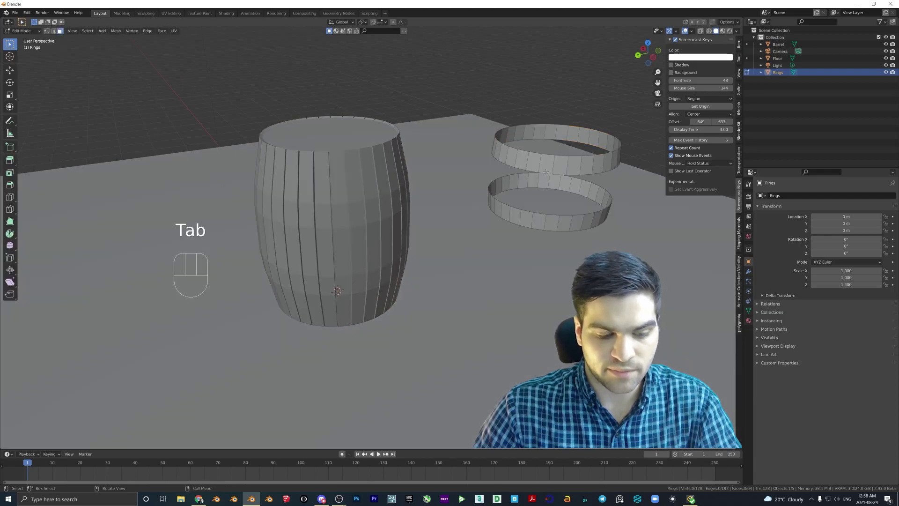
{"action": "key", "text": "a"}
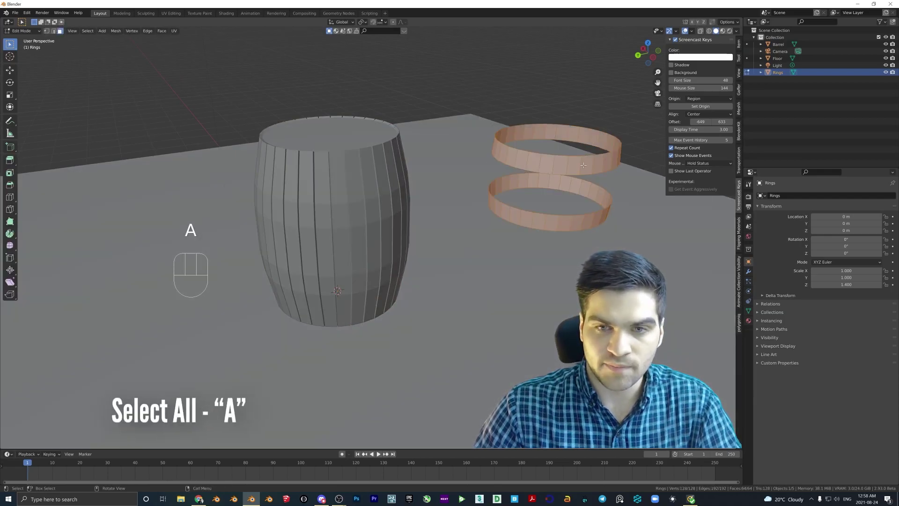
Extrude the ring faces along their normals by about -0.0555 m to thicken the bands.
{"action": "key", "text": "3"}
{"action": "key", "text": "3"}
{"action": "key", "text": "3"}
{"action": "key", "text": "3"}
{"action": "key", "text": "3"}
{"action": "key", "text": "3"}
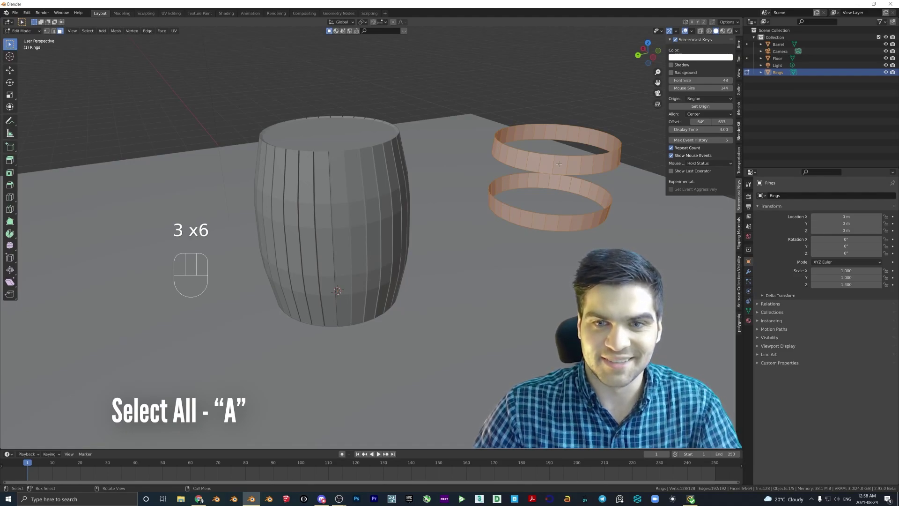
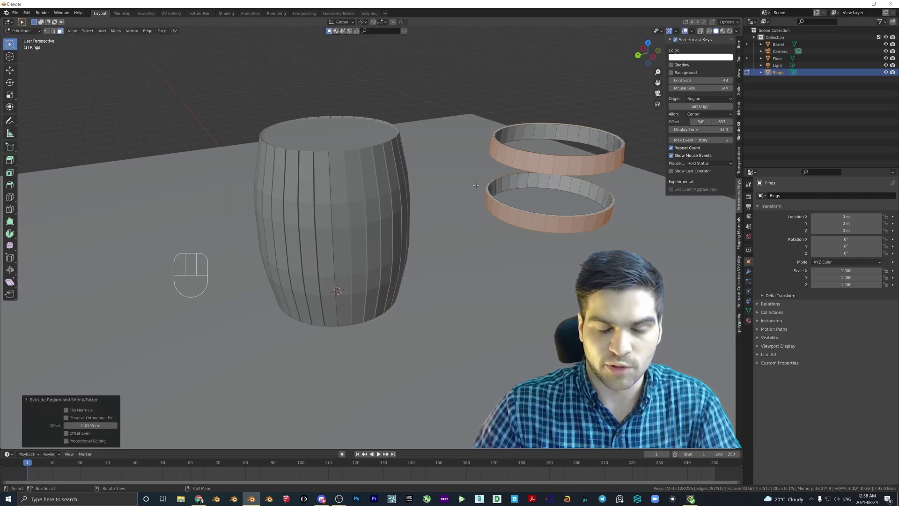
Move the rings onto the barrel and set their origin to geometry, landing near Y 0, Z 1.39.
{"action": "key", "text": "Tab"}
{"action": "middle_click", "coordinate": [506, 275]}
{"action": "key", "text": "g"}
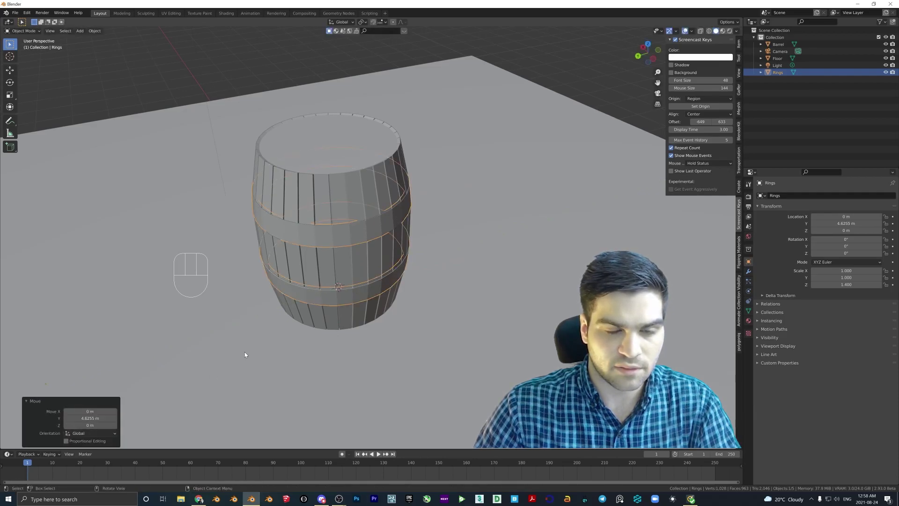
{"action": "left_click_drag", "start_coordinate": [242, 343], "coordinate": [275, 348]}
{"action": "key", "text": "s"}
{"action": "left_click_drag", "start_coordinate": [384, 311], "coordinate": [344, 303]}
{"action": "key", "text": "s"}
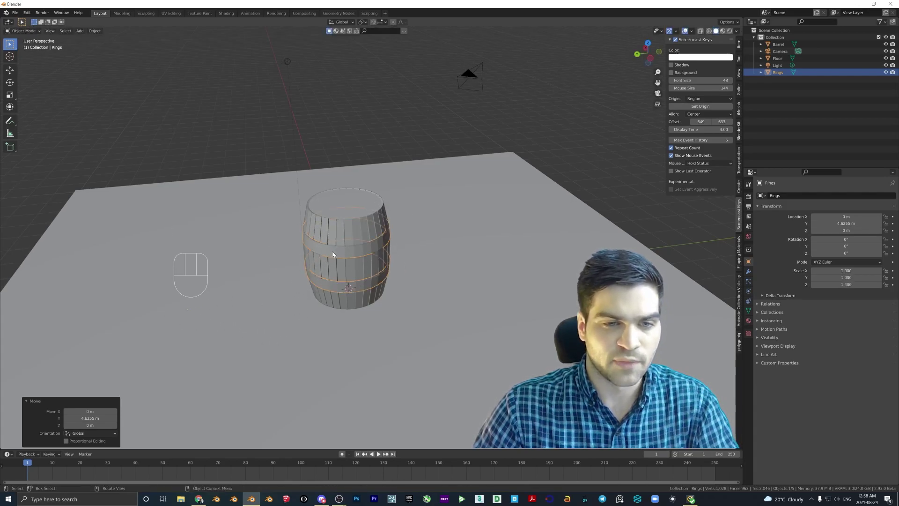
{"action": "left_click_drag", "start_coordinate": [334, 251], "coordinate": [379, 284]}
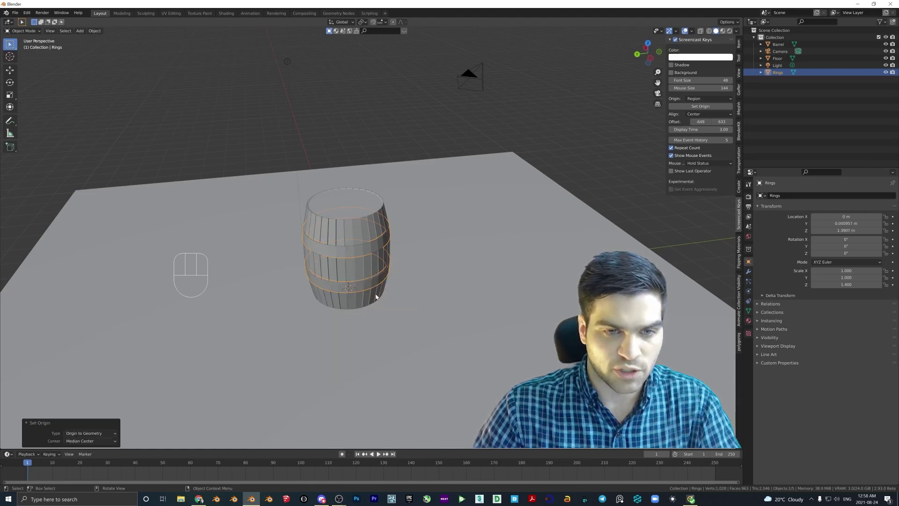
Scale the rings uniformly to about 1.024 so they wrap snugly around the barrel's sides.
{"action": "key", "text": "s"}
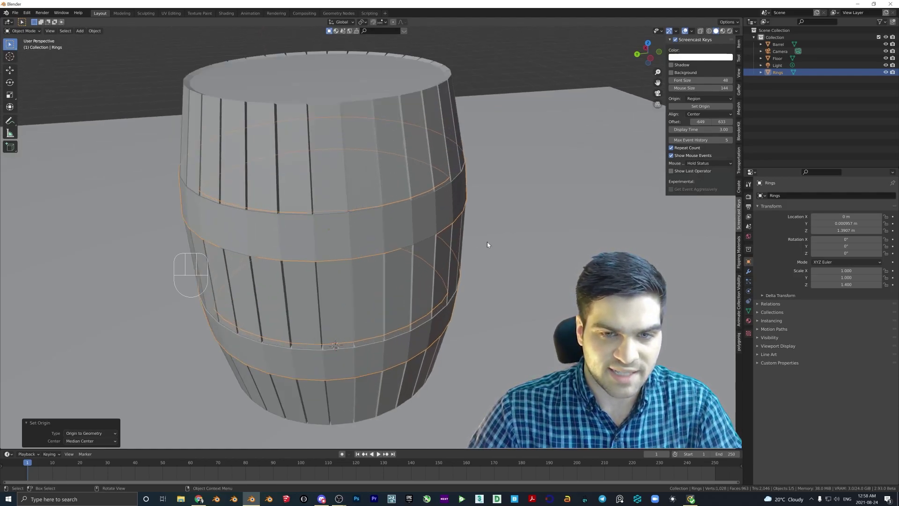
{"action": "key", "text": "s"}
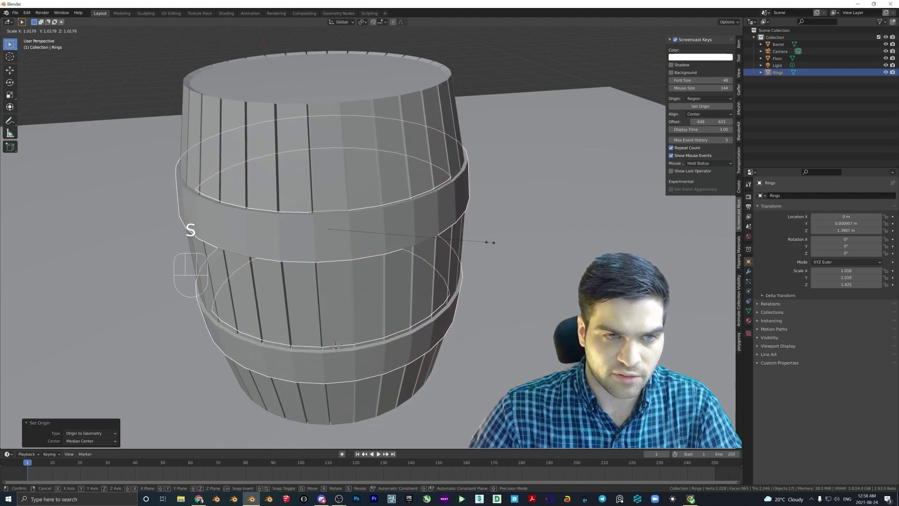
{"action": "left_click_drag", "start_coordinate": [491, 244], "coordinate": [529, 231]}
{"action": "left_click_drag", "start_coordinate": [479, 222], "coordinate": [495, 223]}
Orbit around the barrel to check the rings fit from all sides.
{"action": "middle_click", "coordinate": [399, 223]}
{"action": "left_click_drag", "start_coordinate": [399, 222], "coordinate": [426, 238]}
{"action": "middle_click", "coordinate": [411, 245]}
{"action": "left_click_drag", "start_coordinate": [410, 246], "coordinate": [406, 232]}
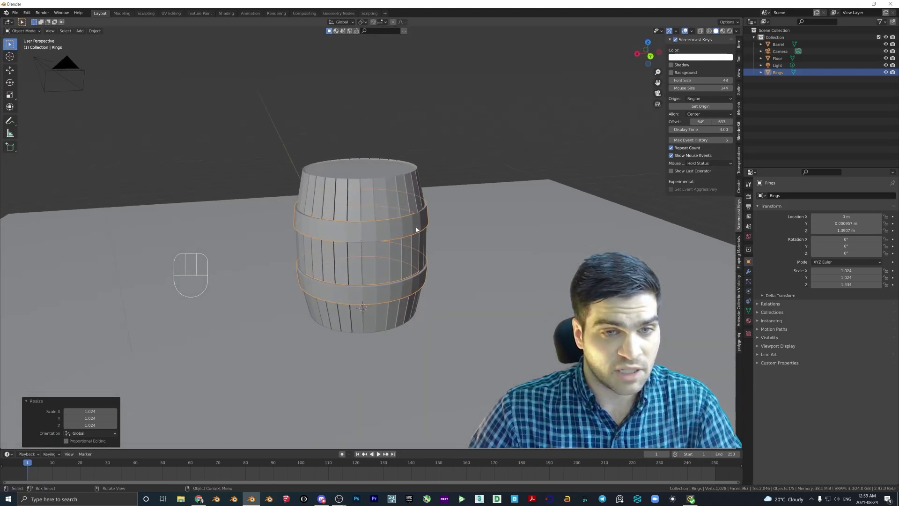
{"action": "left_click_drag", "start_coordinate": [402, 232], "coordinate": [430, 240]}
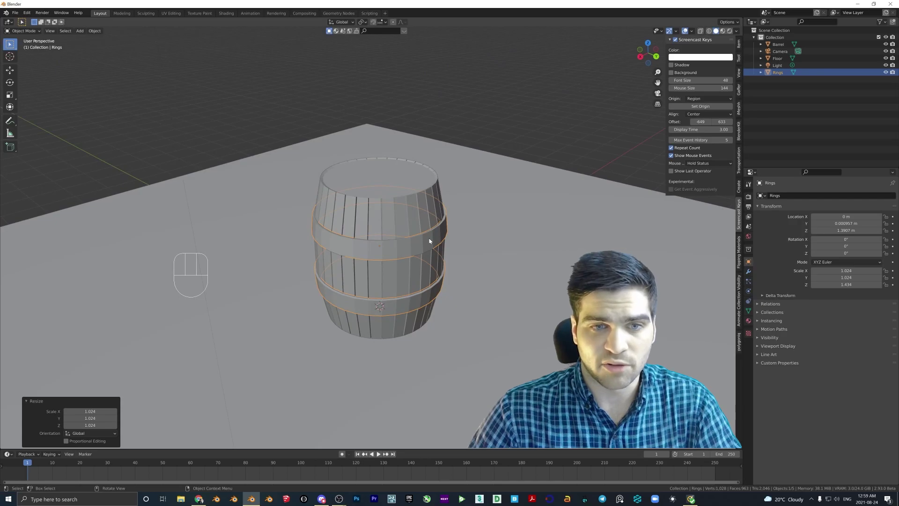
{"action": "left_click_drag", "start_coordinate": [426, 238], "coordinate": [389, 242]}
{"action": "middle_click", "coordinate": [416, 237]}
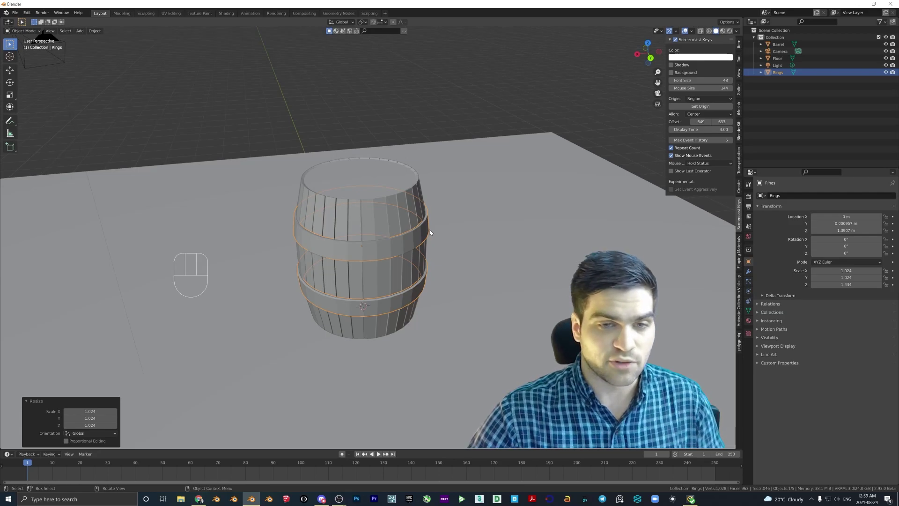
{"action": "left_click_drag", "start_coordinate": [414, 230], "coordinate": [387, 234]}
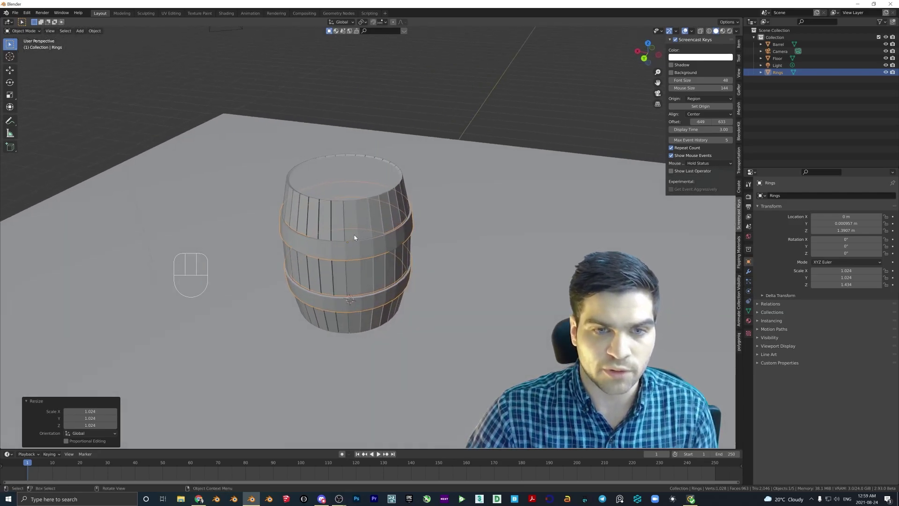
{"action": "left_click_drag", "start_coordinate": [347, 206], "coordinate": [366, 199]}
{"action": "middle_click", "coordinate": [363, 197]}
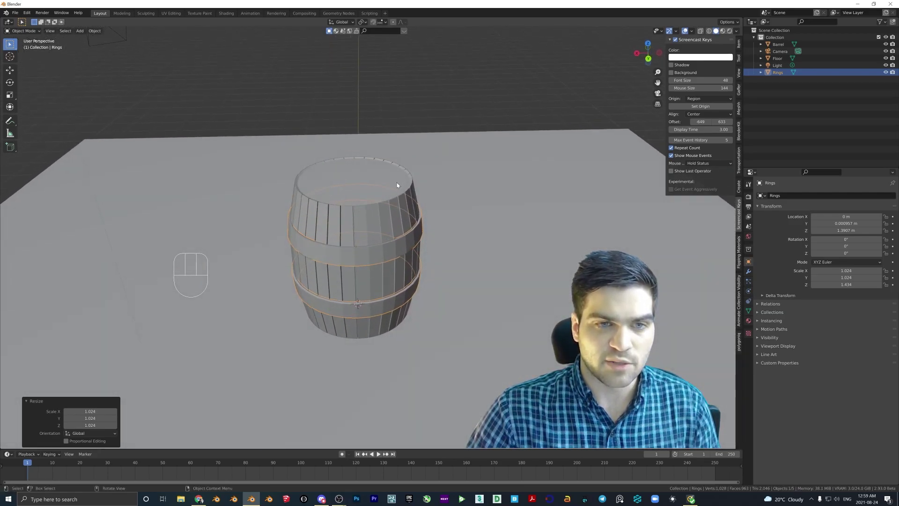